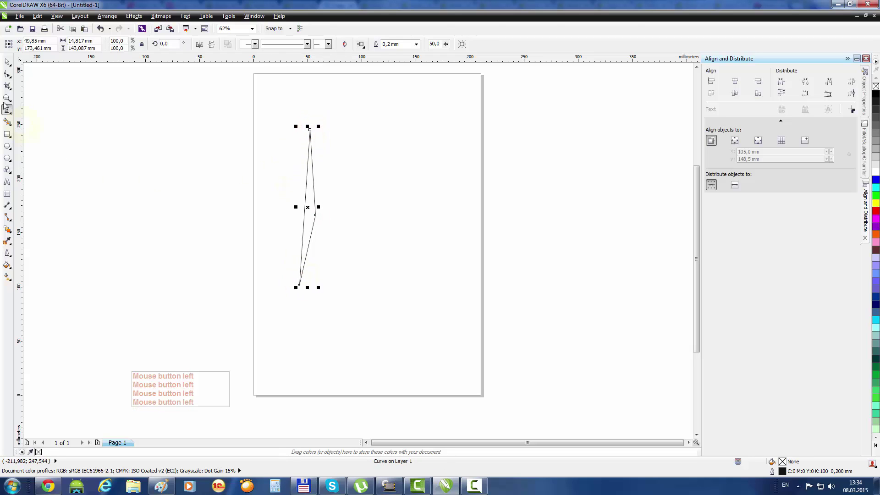
- Enter node editing on the triangle and delete its middle node
double_click(368, 303)
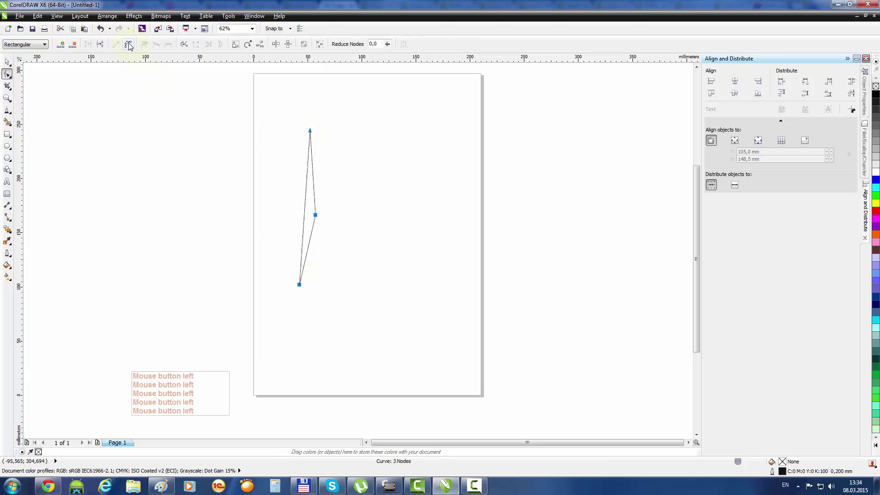
click(129, 43)
click(379, 251)
key(Delete)
- Convert the straight side to a curve and bend it into a gentle arc
click(319, 274)
click(308, 269)
click(322, 222)
key(Delete)
click(328, 191)
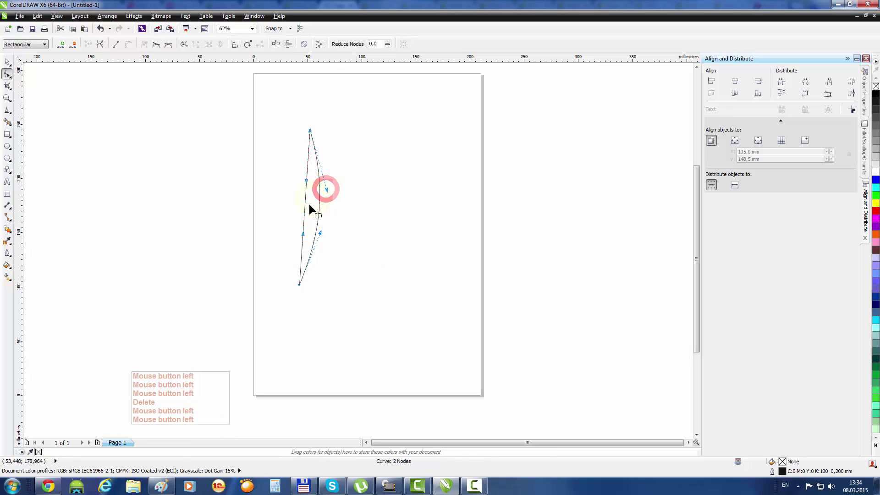
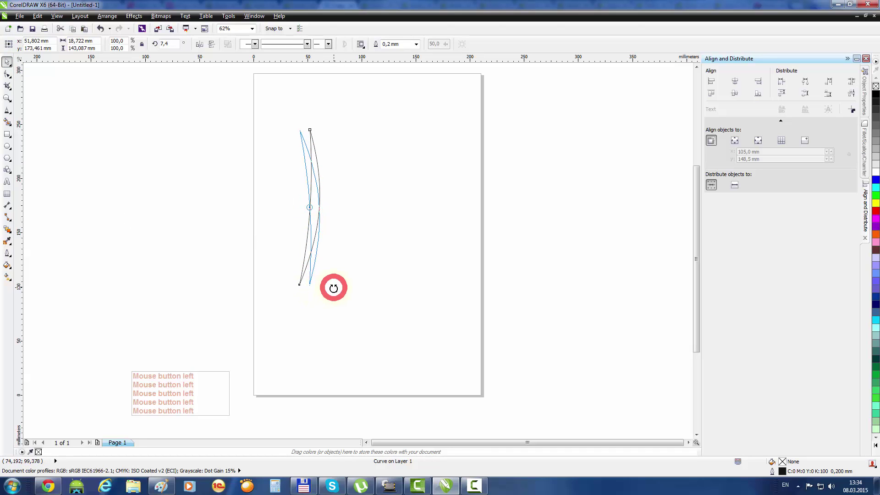
- Duplicate the sliver, mirror the copy horizontally, and add another copy in the middle
click(332, 292)
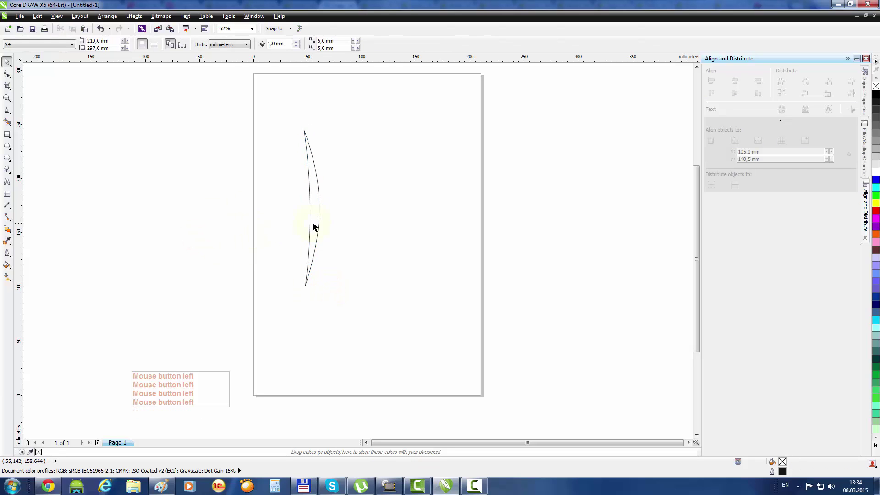
click(316, 225)
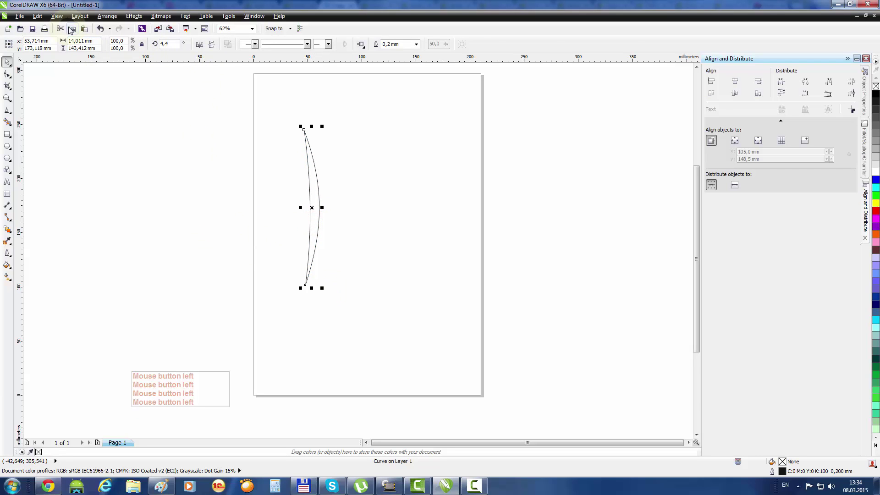
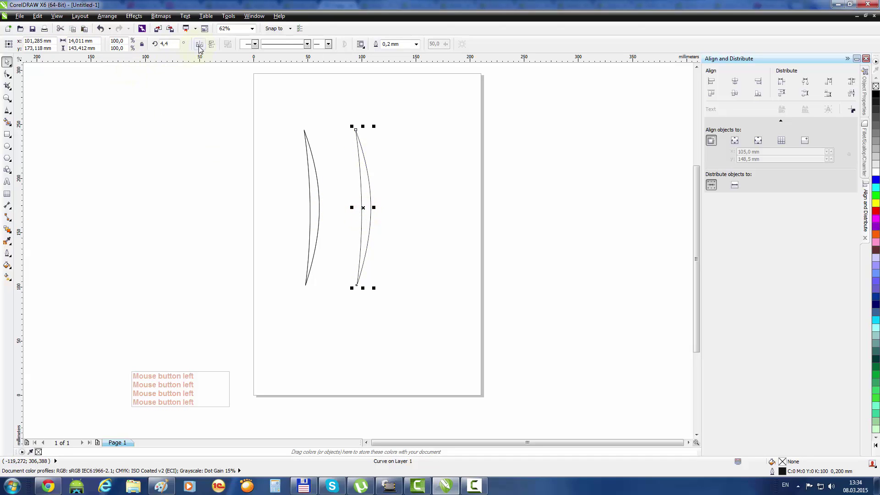
click(201, 45)
click(315, 213)
click(340, 215)
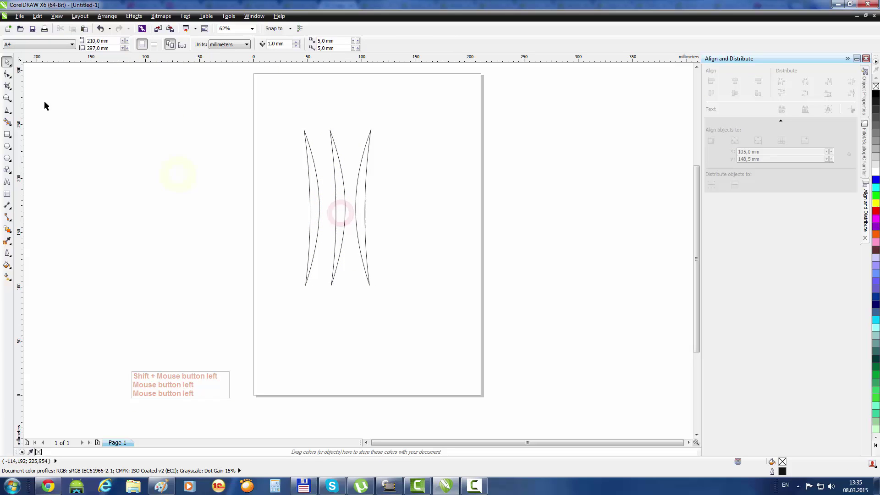
- Reshape both sides of the middle sliver's curve, then select all three slivers
click(338, 210)
click(338, 208)
click(338, 209)
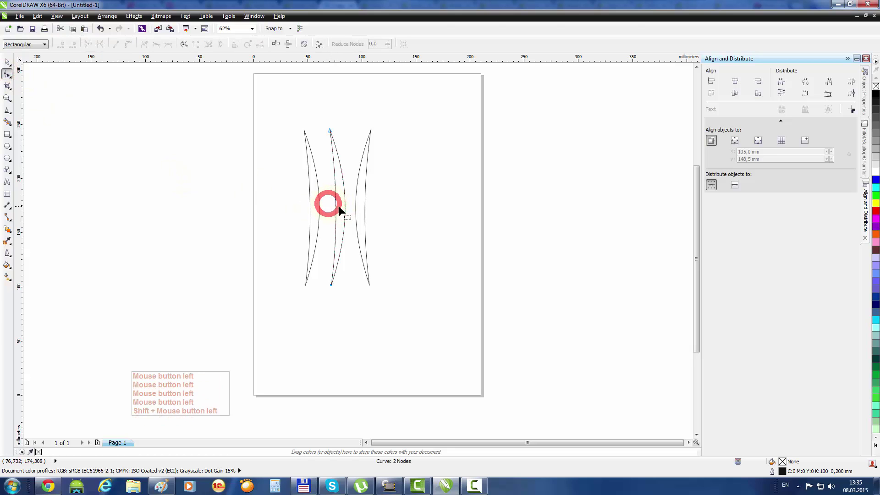
click(336, 207)
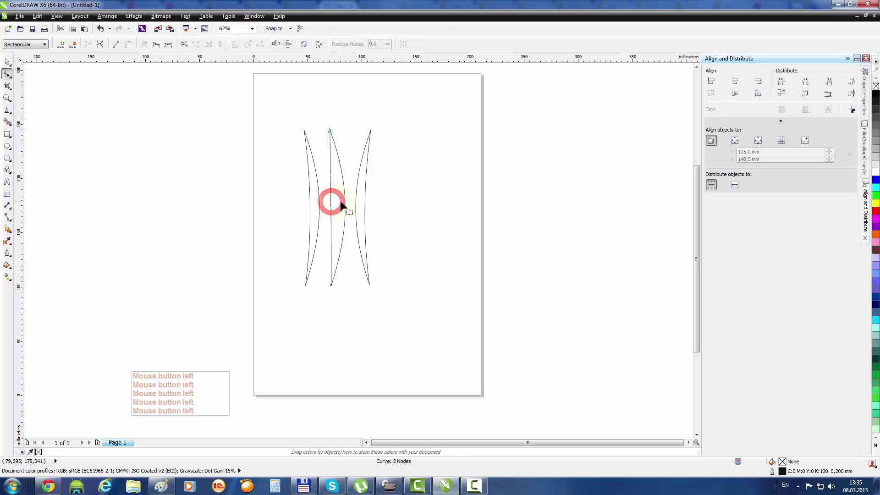
click(347, 208)
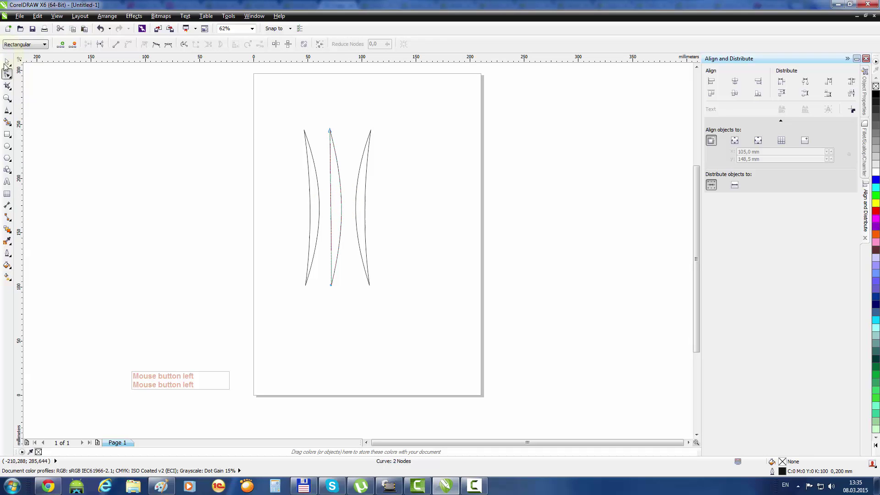
click(392, 247)
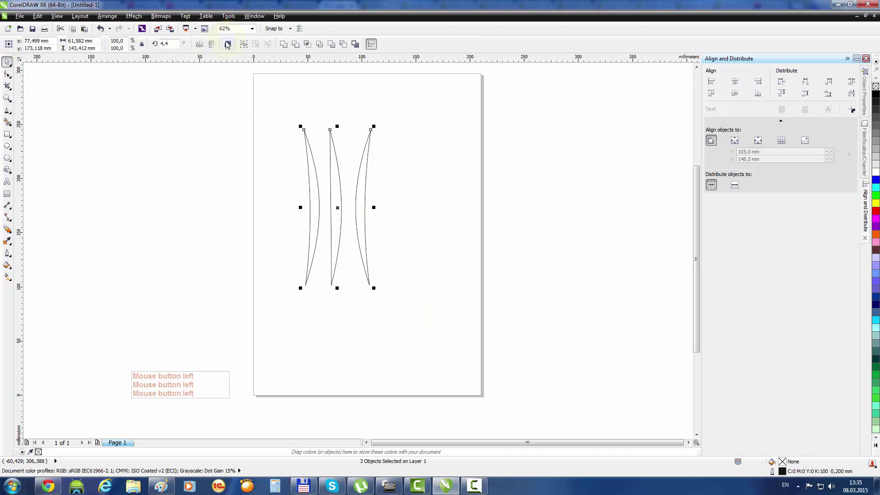
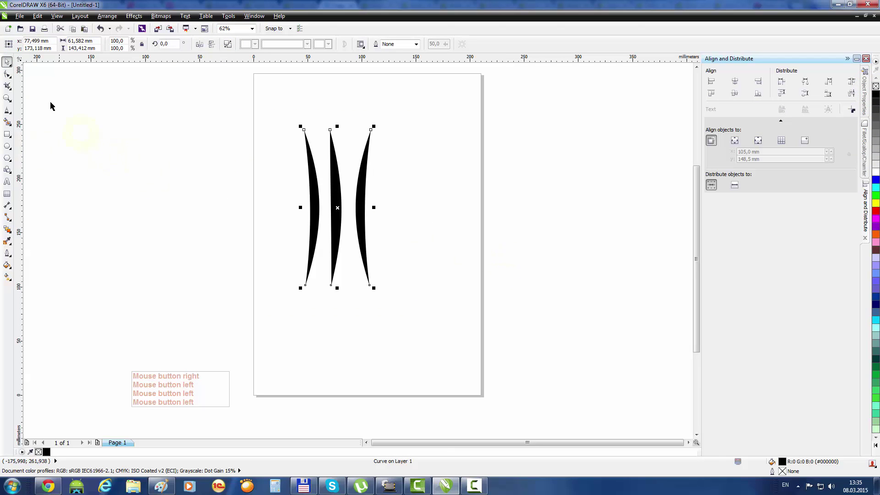
- Fill the three selected slivers with solid black from the palette
click(9, 109)
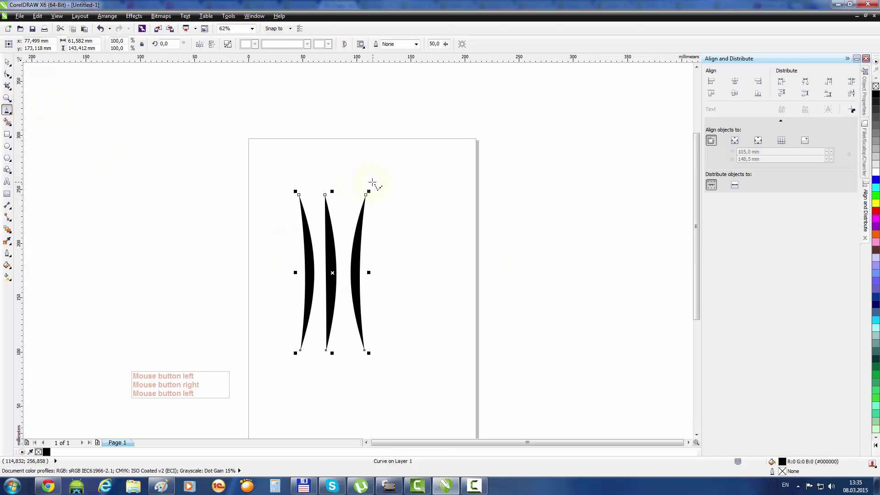
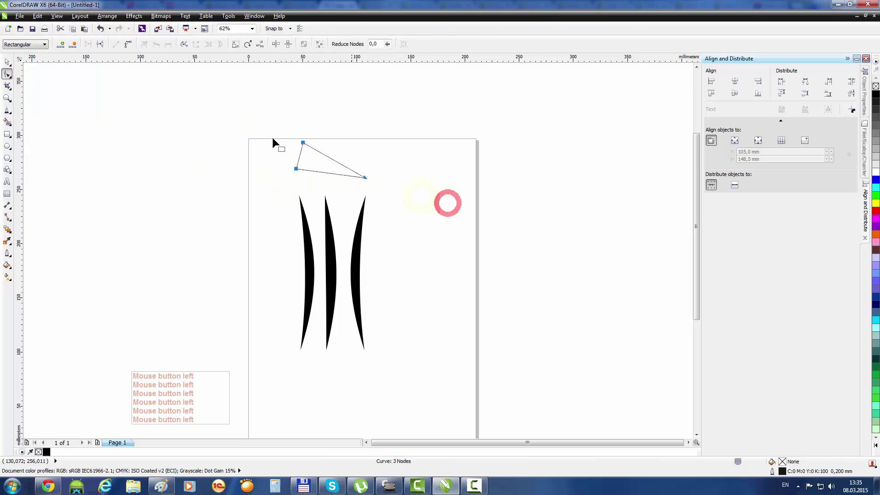
- Convert the triangle's edges to curves and bend them into a rounded teardrop toward the tip
click(126, 44)
click(244, 126)
click(306, 164)
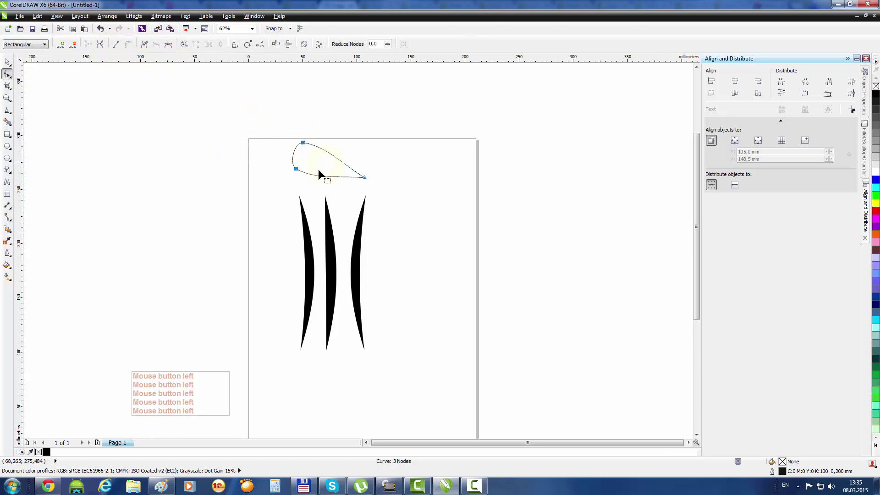
click(321, 175)
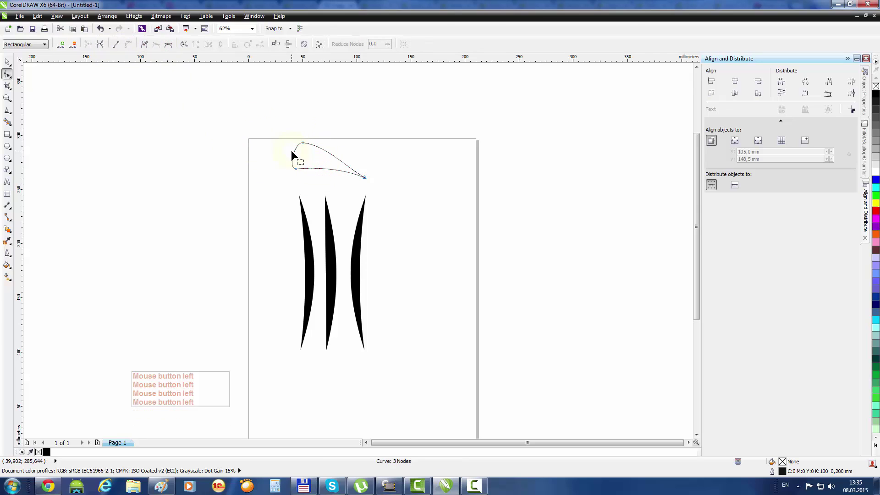
click(365, 181)
click(348, 167)
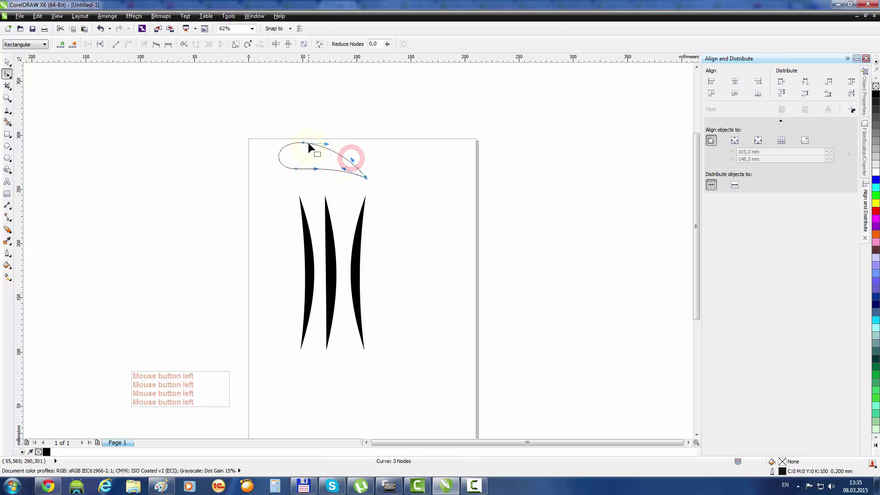
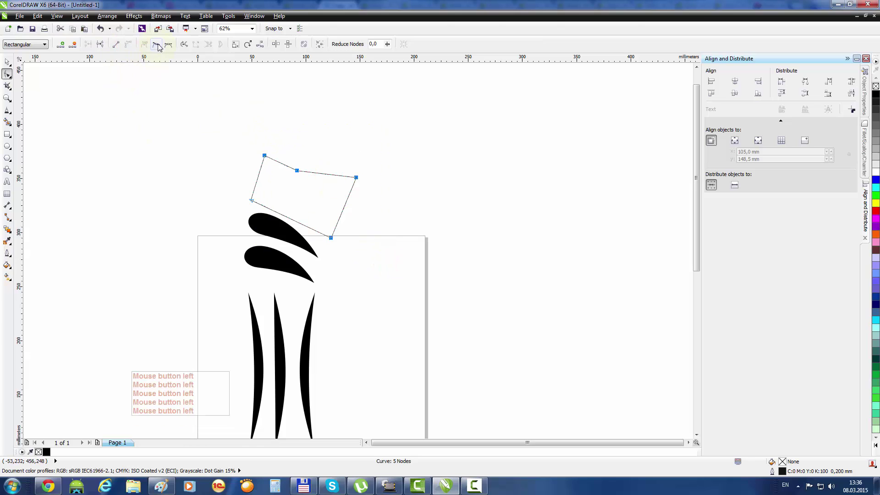
- Convert the five-cornered outline's edges to curves and drag them into rounded bulges
click(159, 45)
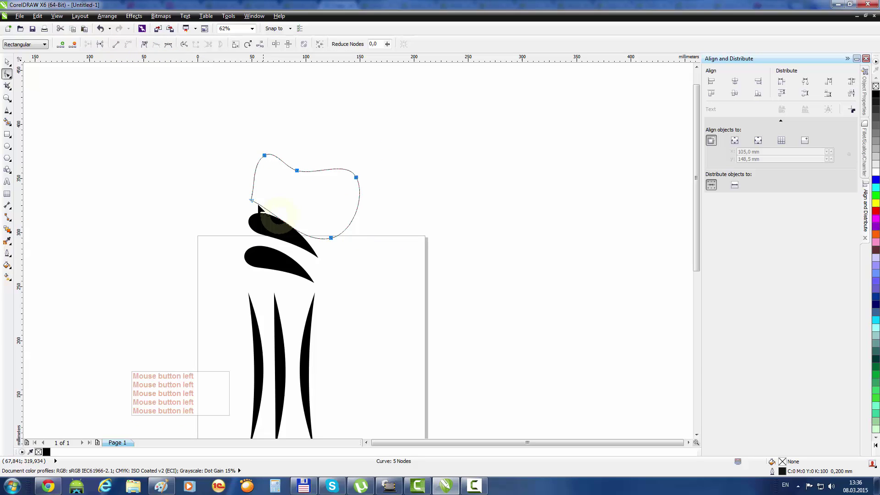
click(252, 206)
click(253, 205)
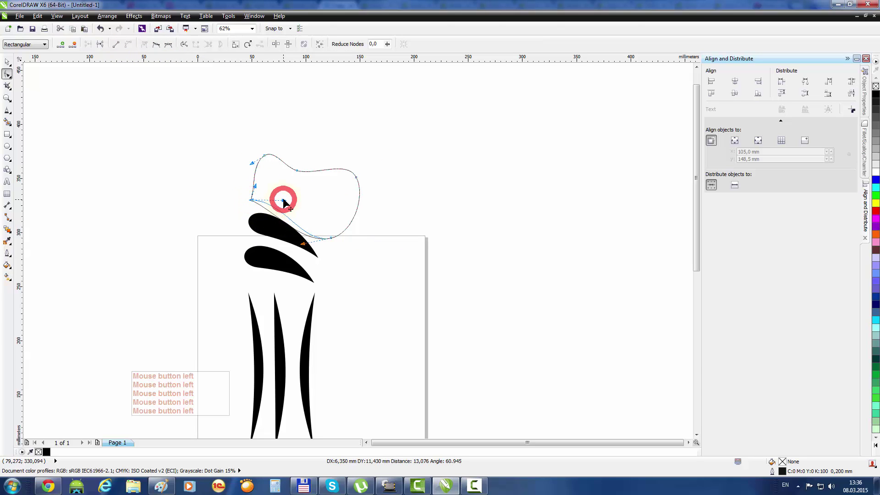
click(287, 202)
click(287, 202)
click(337, 238)
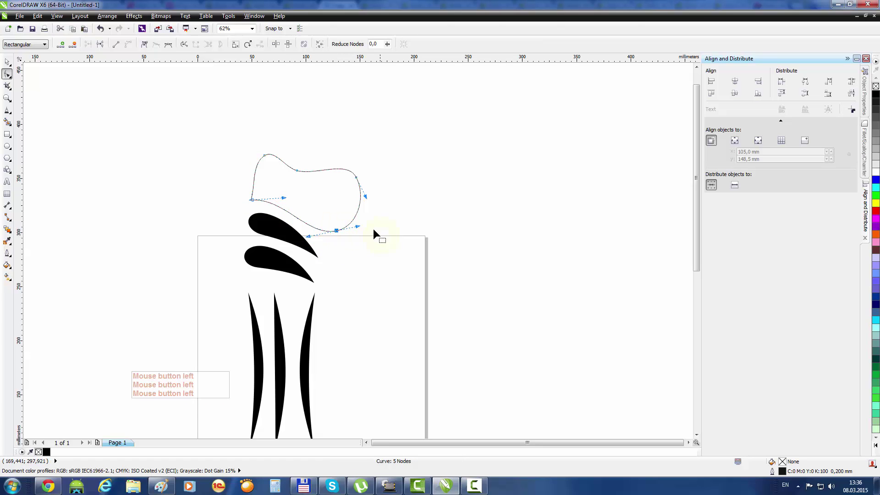
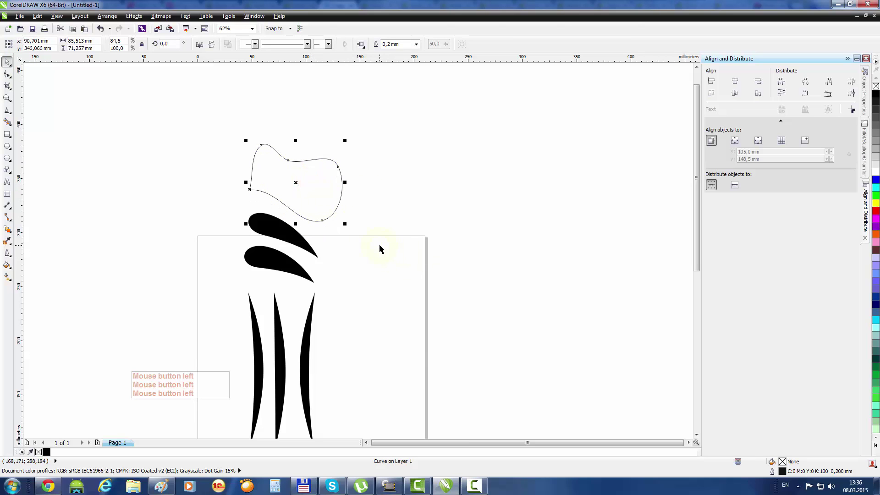
click(22, 184)
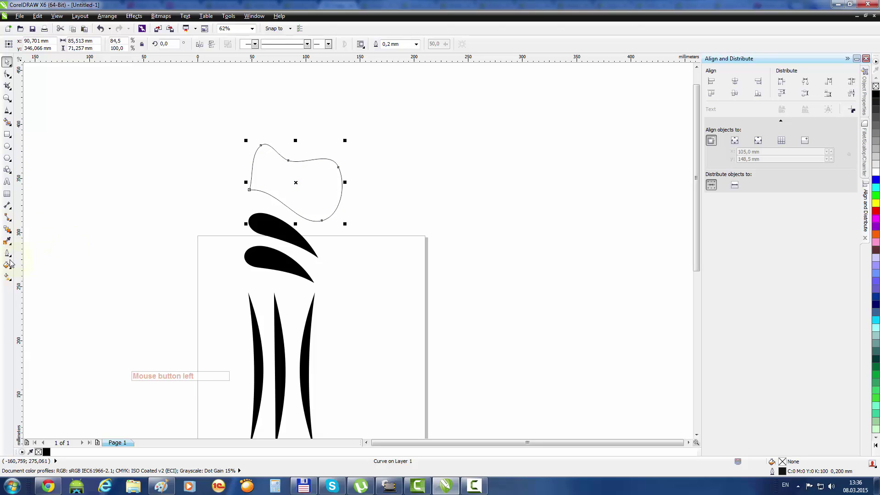
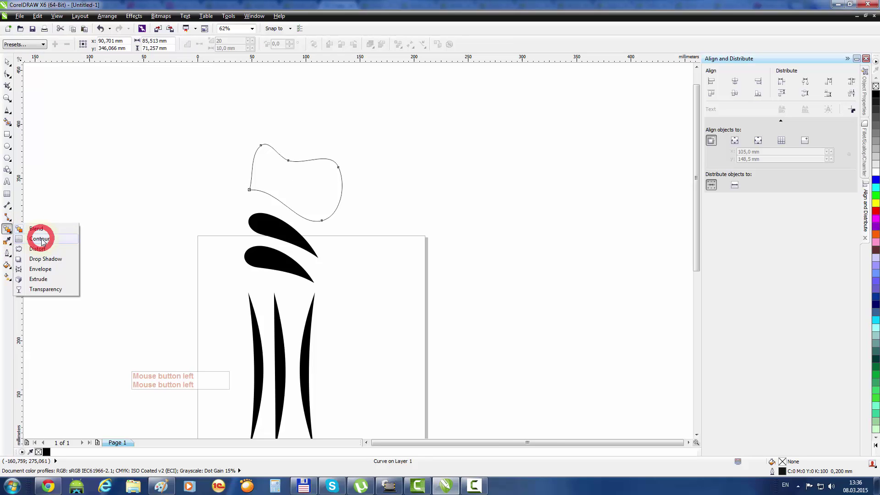
- Select the loop curve to convert its outline into an object
click(323, 190)
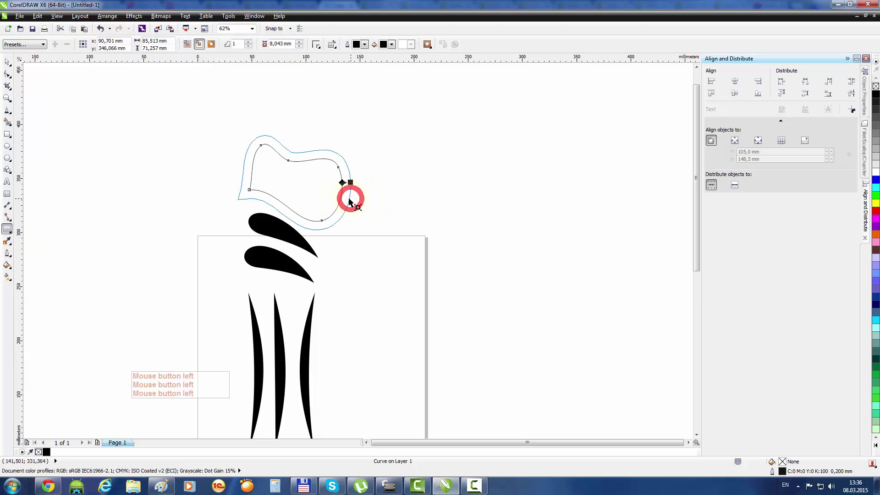
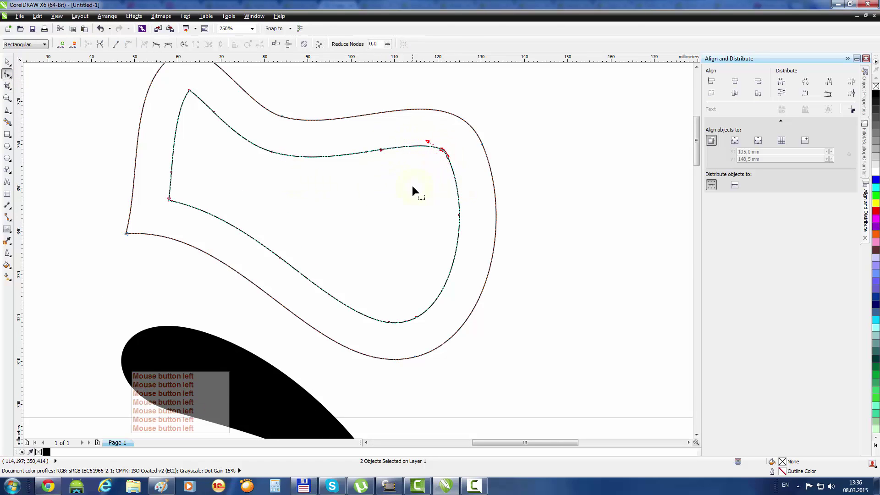
- Delete surplus nodes along the loop's contours to simplify them
key(Delete)
click(384, 170)
key(Delete)
click(282, 155)
key(Delete)
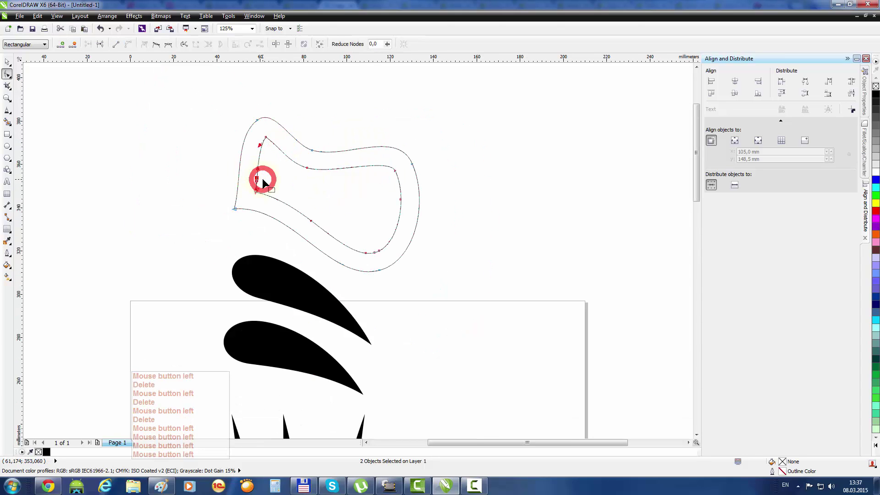
key(Delete)
double_click(271, 186)
key(Delete)
click(296, 201)
key(Delete)
click(301, 207)
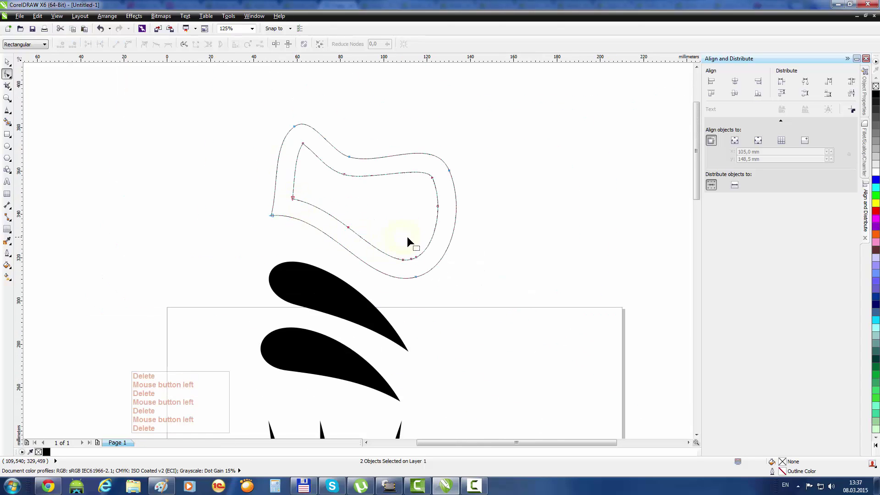
- Remove further stray nodes and pieces from the lower part of the contours
click(428, 264)
click(406, 268)
key(Delete)
click(412, 264)
click(426, 261)
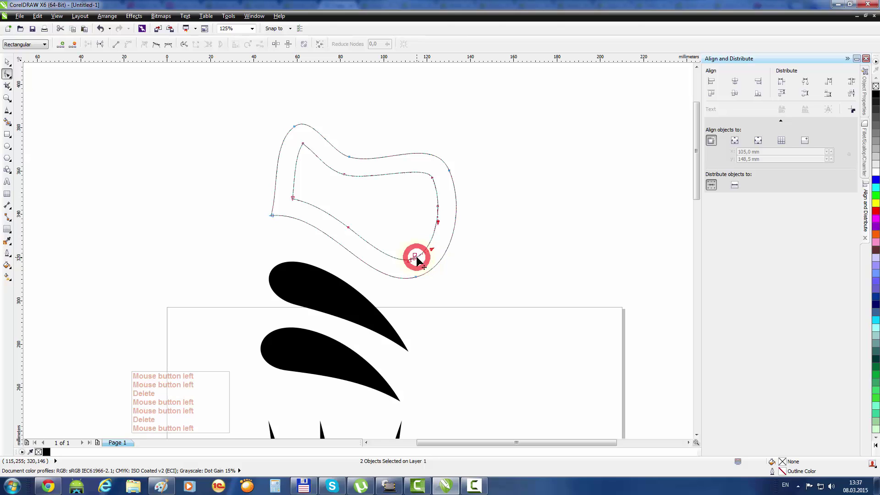
key(Delete)
click(436, 269)
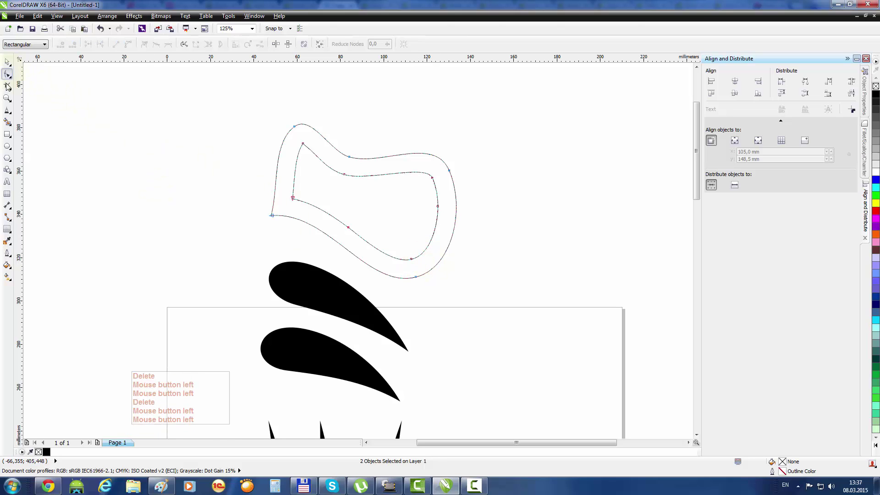
key(Delete)
click(5, 88)
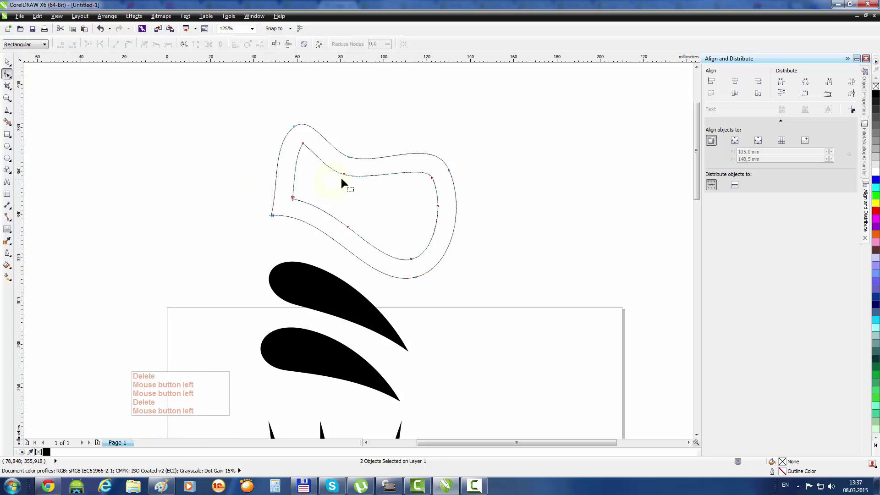
key(Delete)
click(350, 177)
- Add cusp nodes on the inner contour's top edge and pull one down into a sharp point
double_click(365, 182)
click(375, 190)
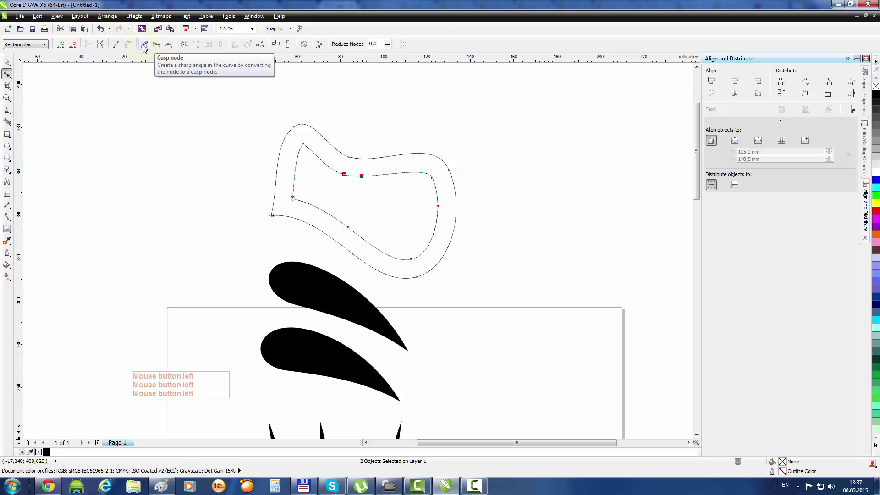
click(357, 191)
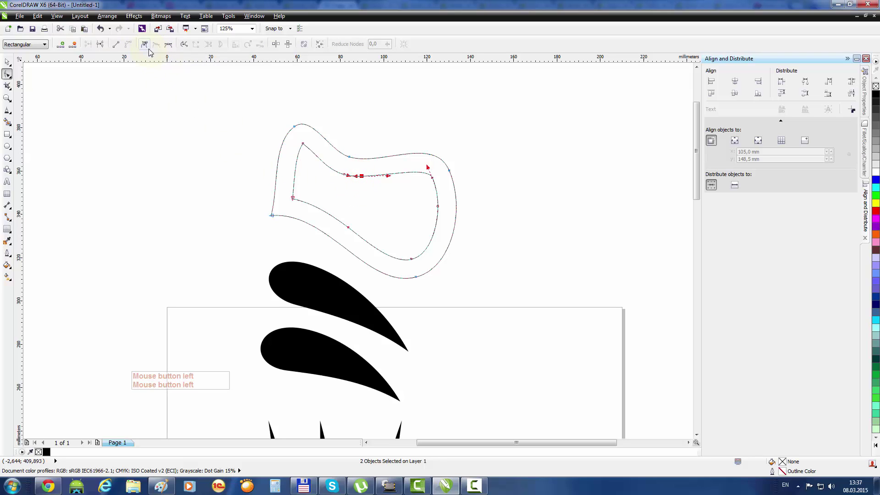
double_click(358, 180)
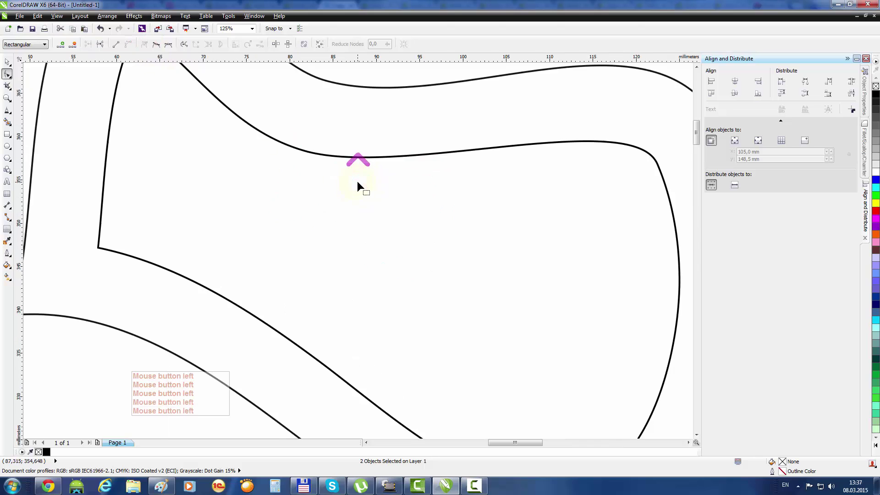
double_click(348, 160)
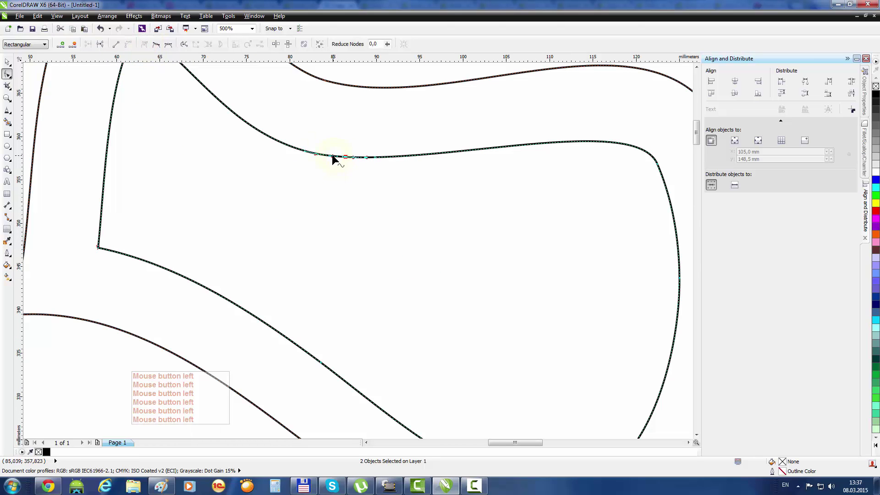
click(352, 167)
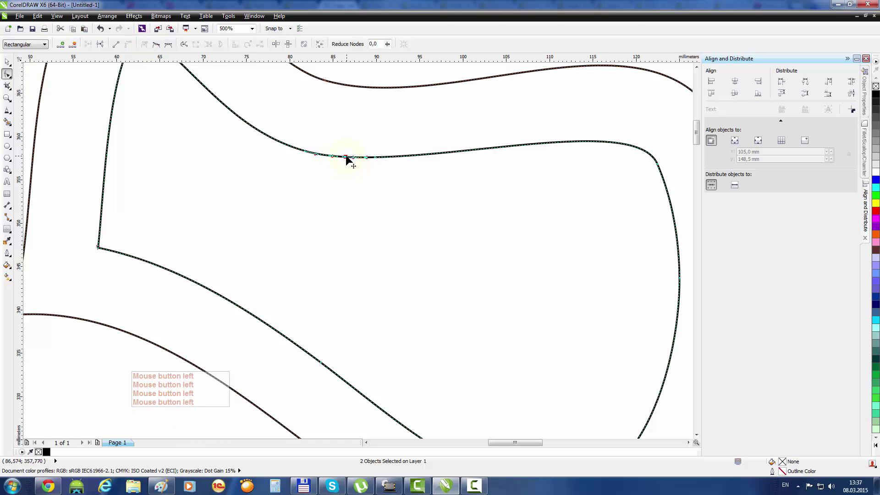
click(365, 190)
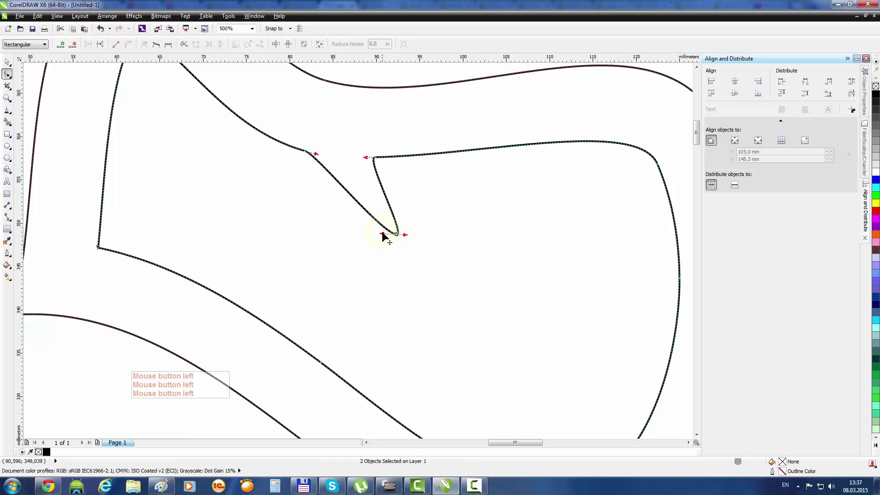
click(386, 236)
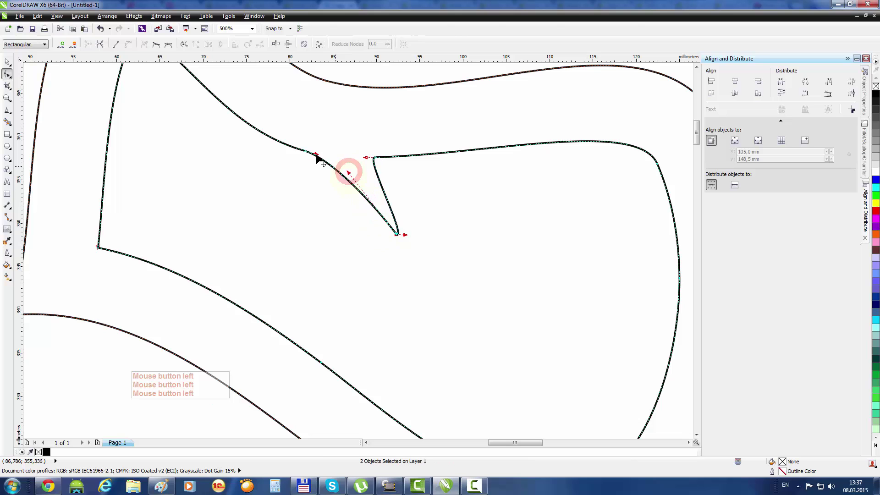
- Adjust the handles around the spike to curve its sides smoothly
click(356, 180)
click(399, 240)
click(362, 185)
click(333, 166)
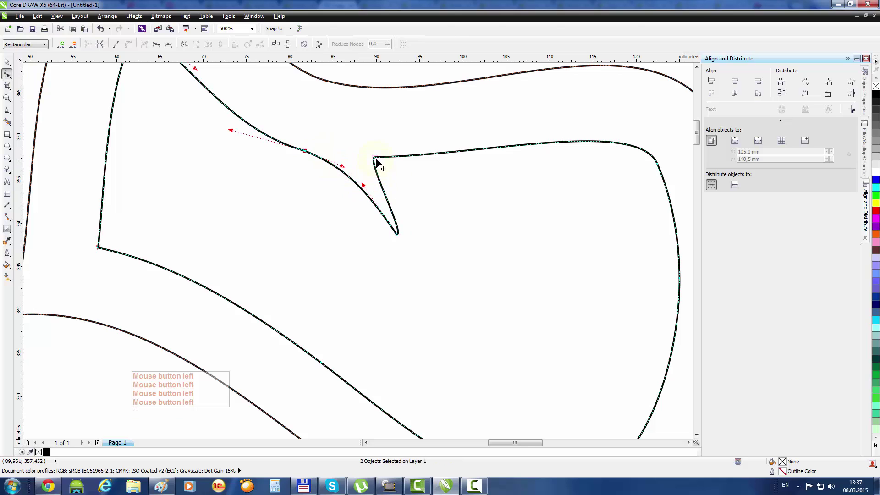
click(379, 163)
click(426, 190)
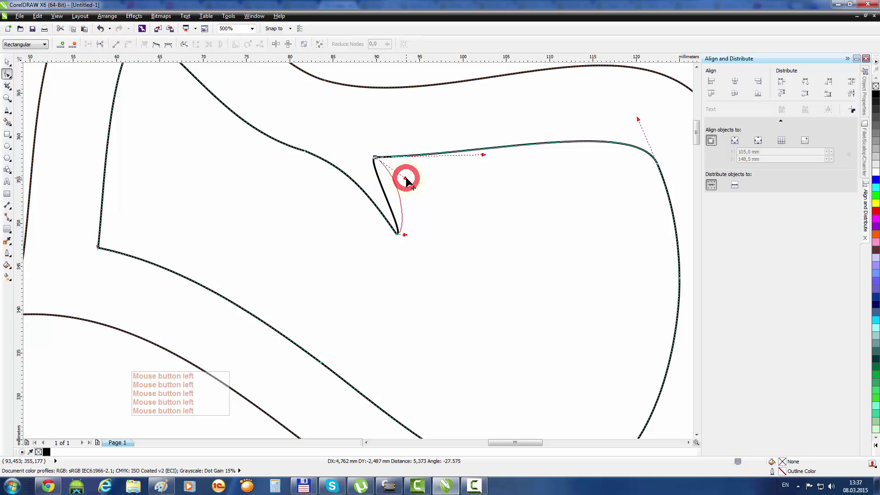
click(410, 230)
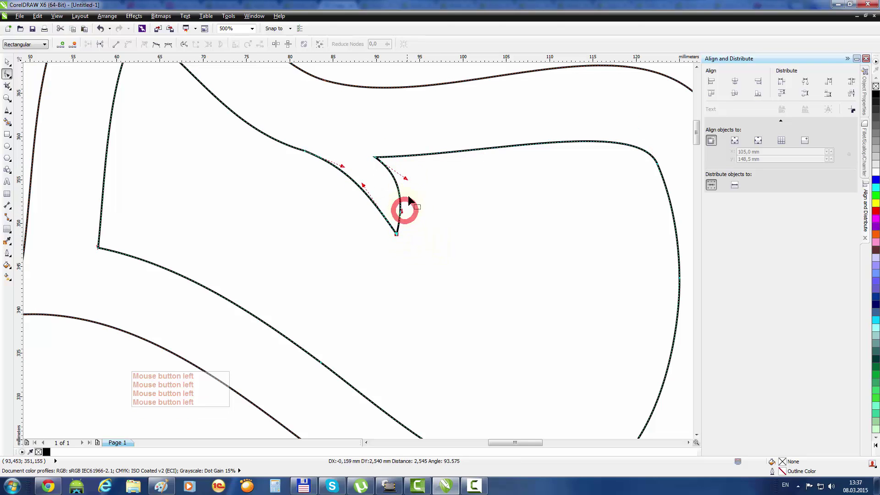
click(399, 183)
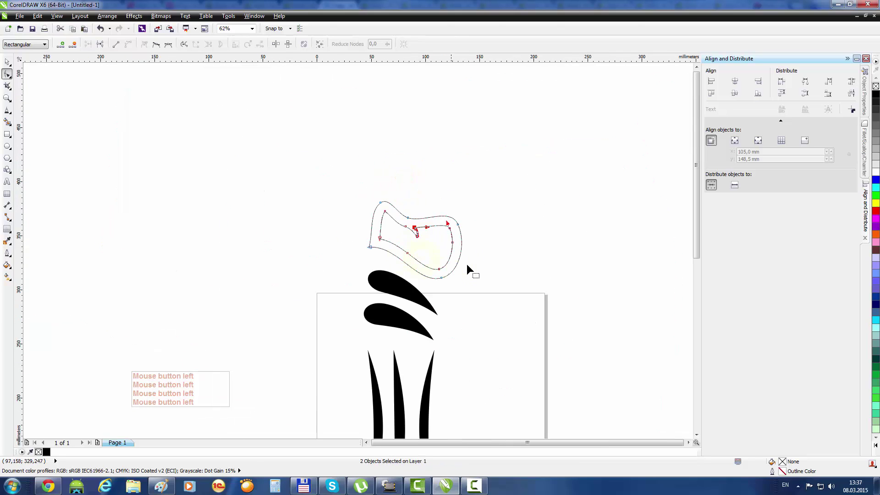
- Undo a couple of misplaced handle moves and finish shaping the spike
double_click(385, 219)
key(ctrl+z)
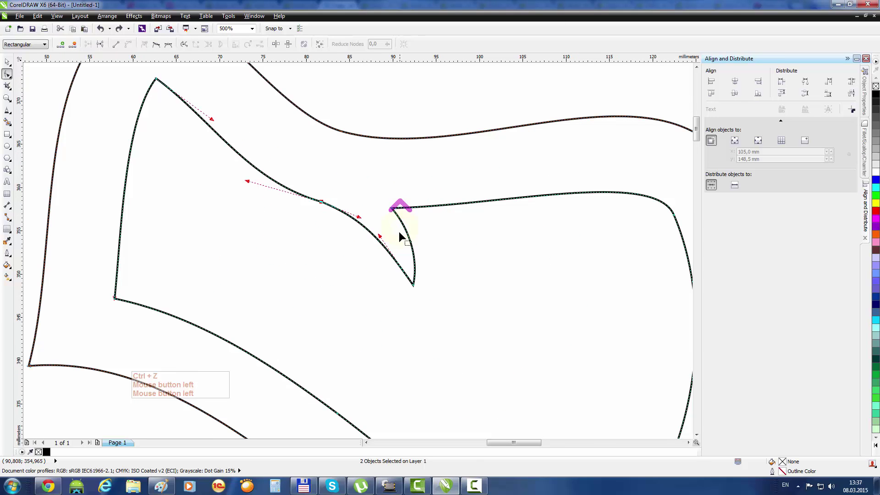
click(379, 221)
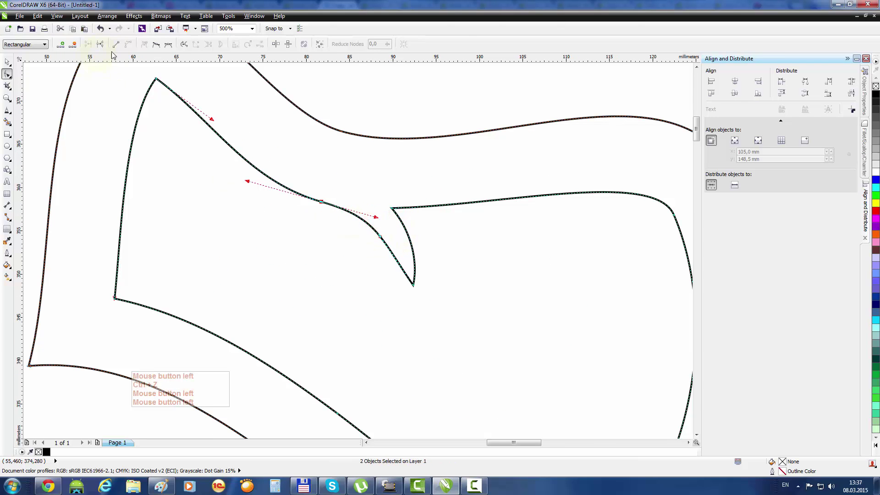
key(ctrl+z)
click(156, 46)
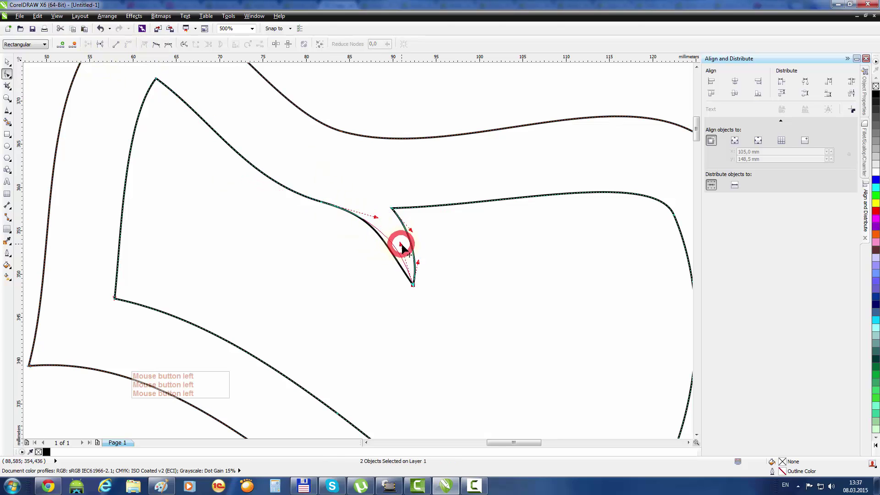
click(409, 266)
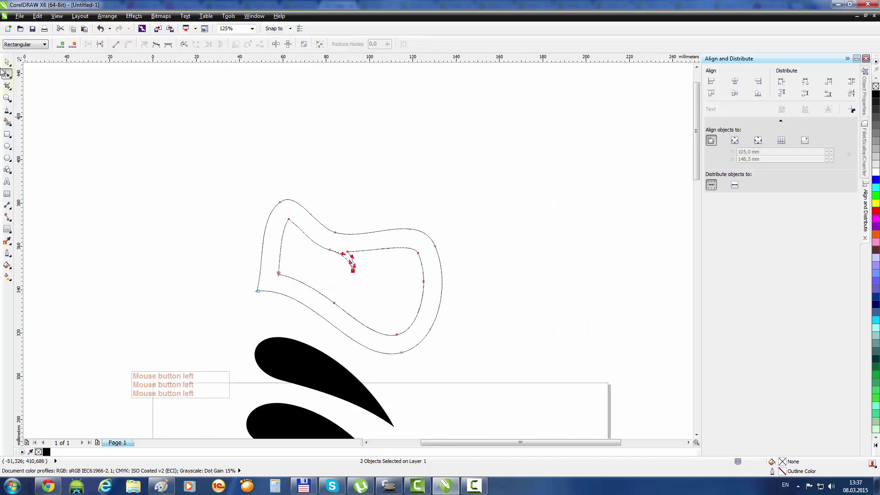
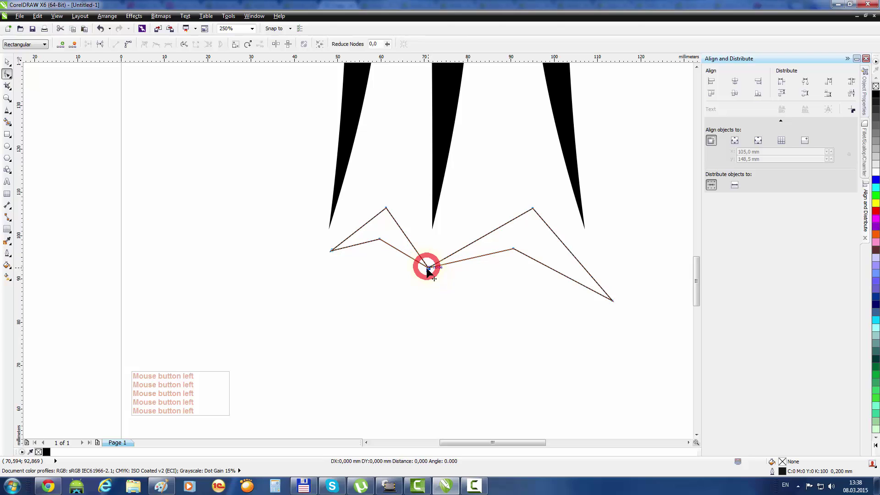
- Enter node editing on the zigzag polyline and delete its extra nodes
click(363, 200)
double_click(386, 304)
click(394, 242)
key(Delete)
click(523, 198)
click(550, 262)
click(535, 251)
key(Delete)
- Convert the right-hand segments to curves and bend them into an arch
click(587, 300)
click(543, 196)
click(544, 201)
click(601, 299)
click(504, 251)
click(528, 246)
- Bend the left-hand segments into a second arch and fill the shape solid black
click(440, 265)
click(369, 237)
click(411, 204)
click(362, 202)
click(336, 256)
click(389, 202)
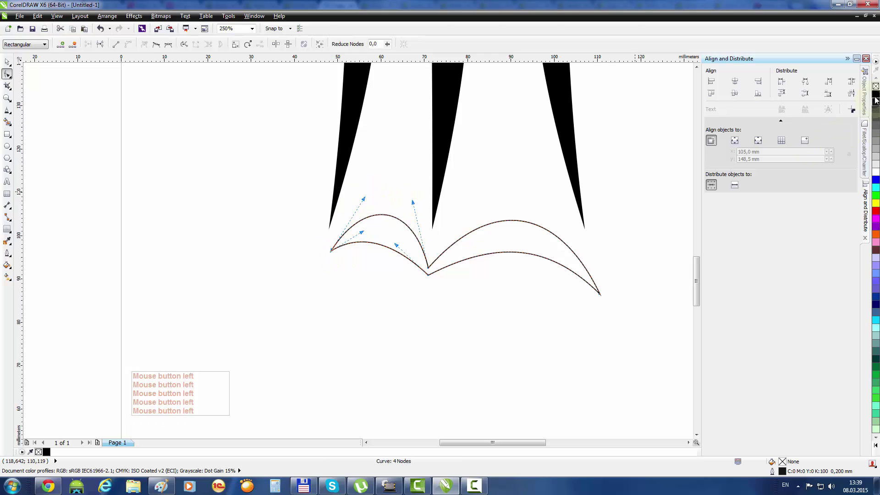
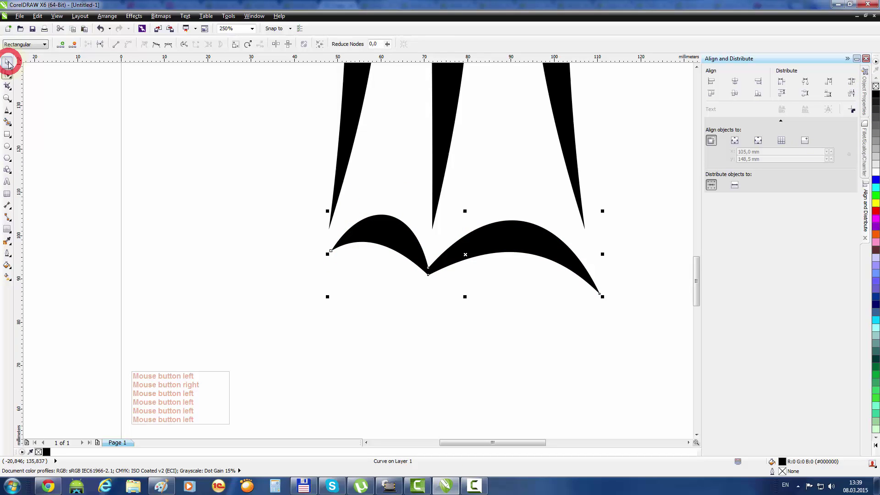
click(274, 227)
- Remove an extra node from the V-shaped tip and curve its long edges
right_click(274, 227)
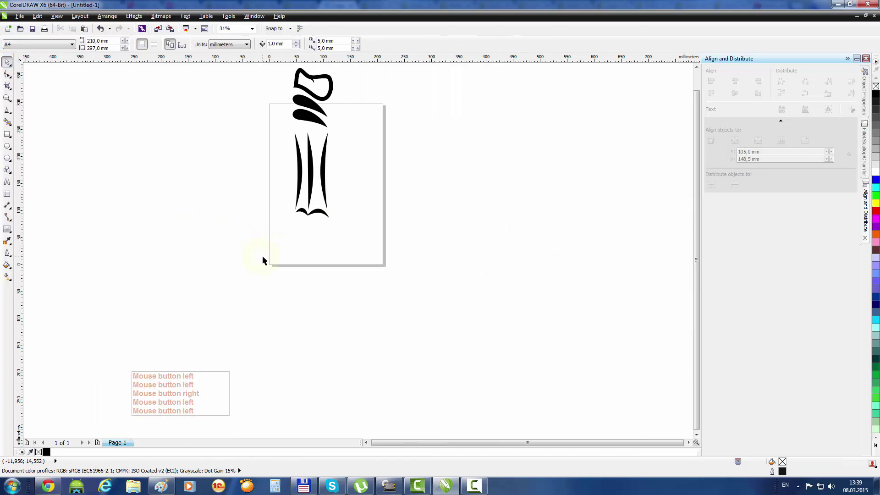
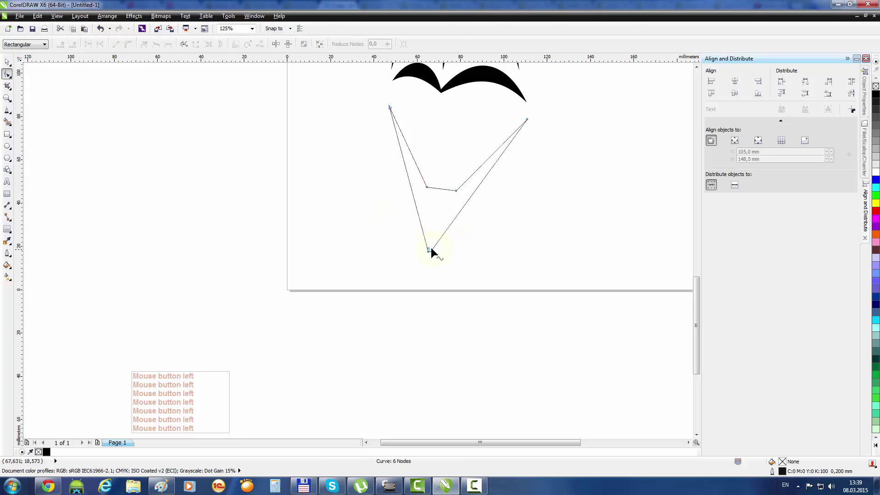
click(432, 254)
click(170, 20)
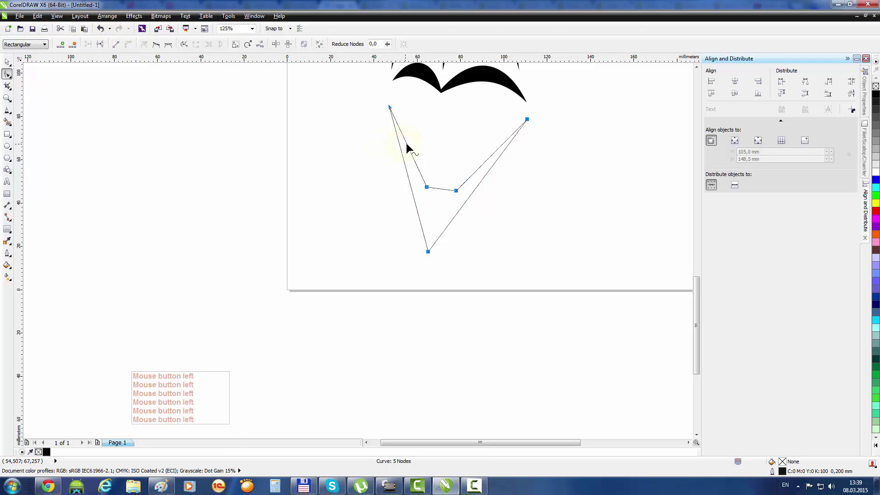
click(407, 158)
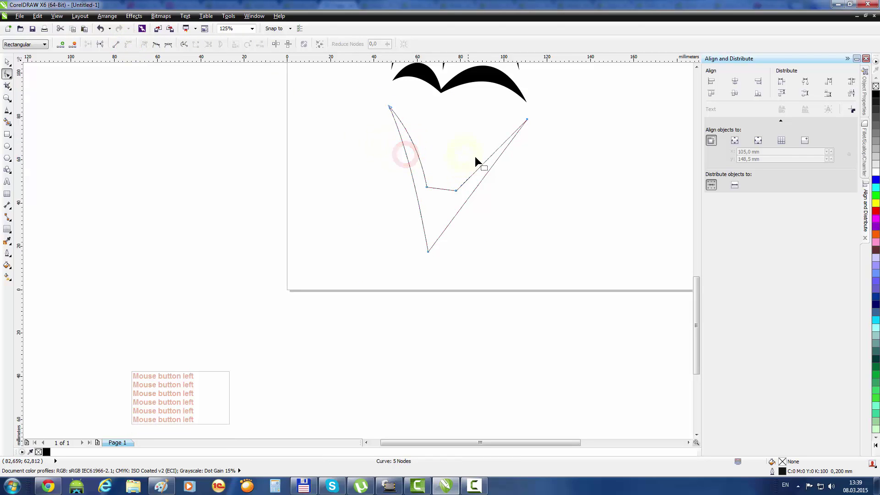
click(485, 160)
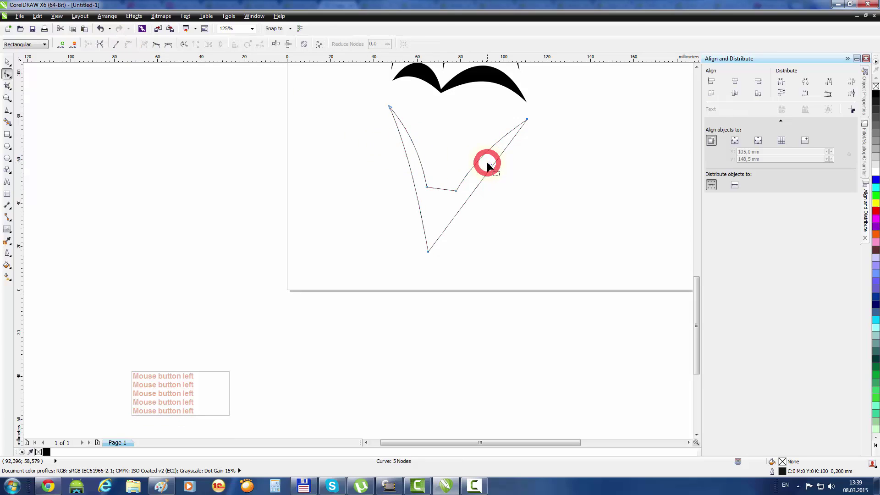
click(493, 167)
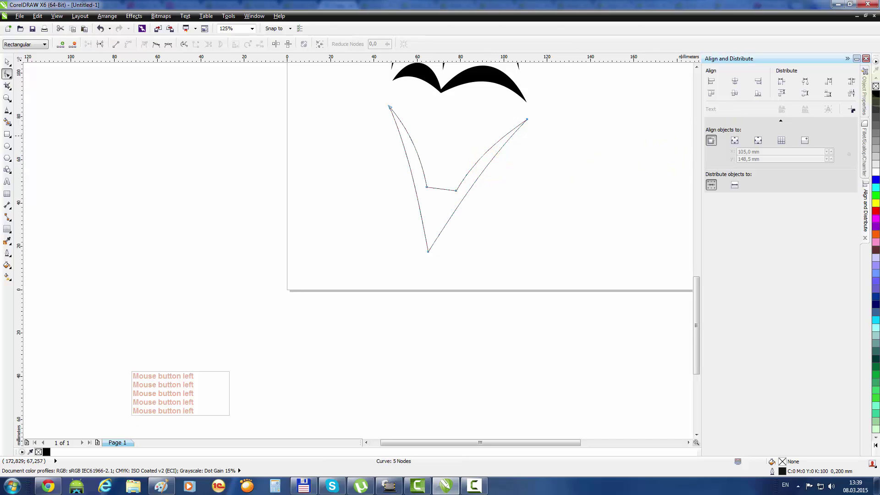
click(629, 143)
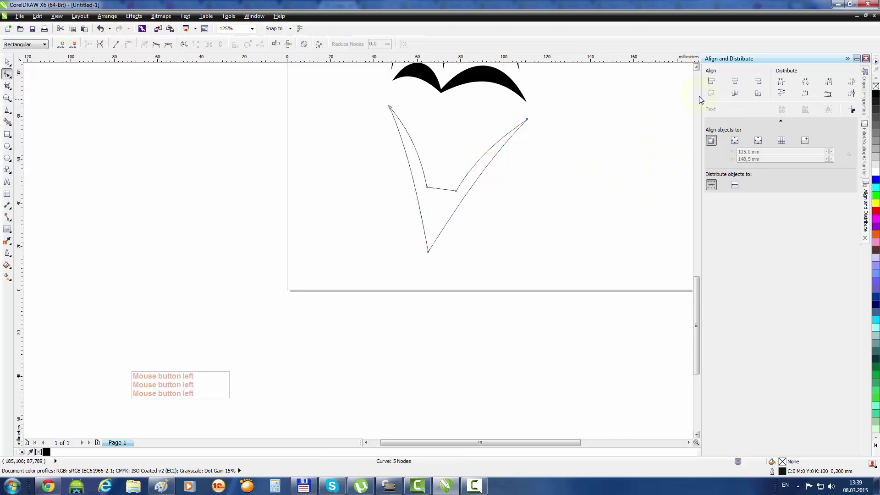
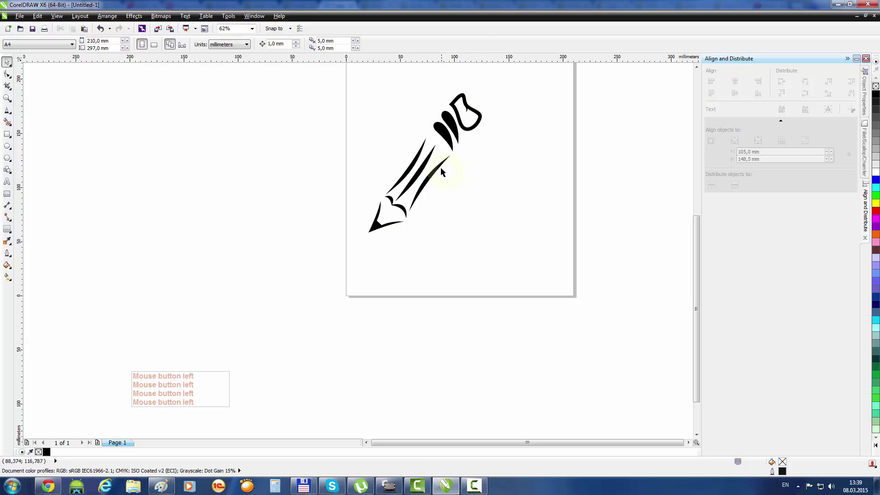
- Reshape the lower edge of the pencil tip by adjusting its nodes
click(440, 169)
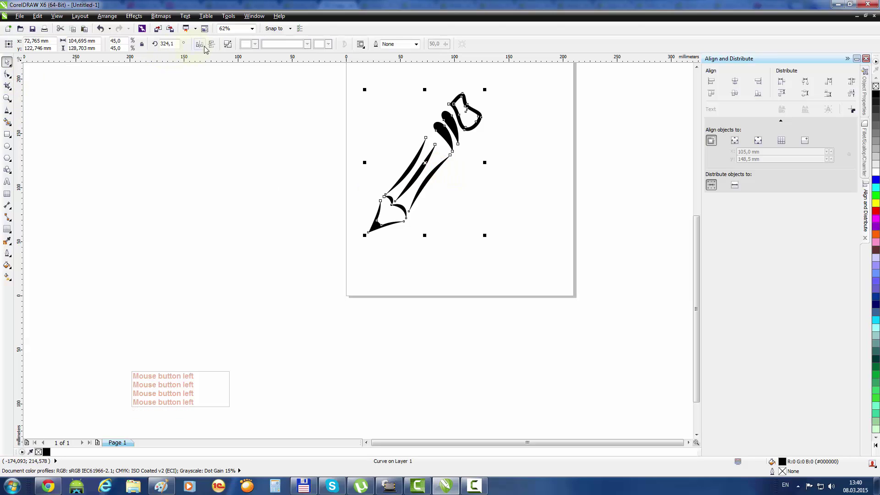
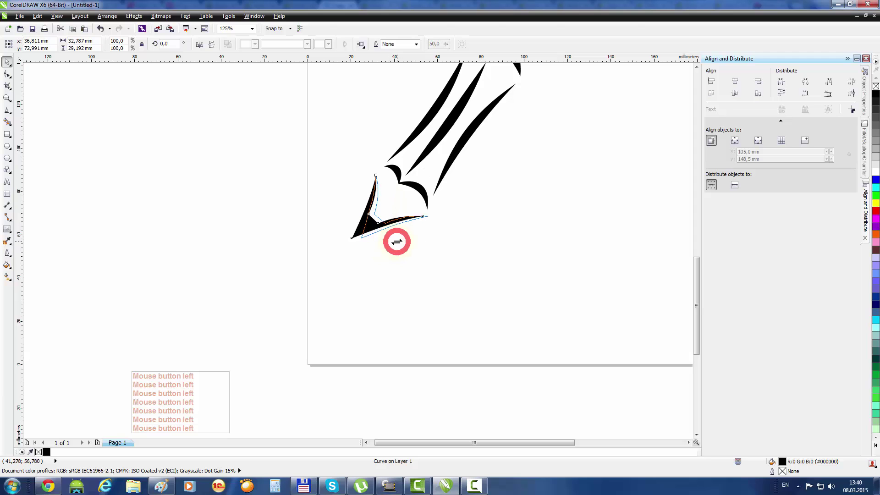
click(269, 225)
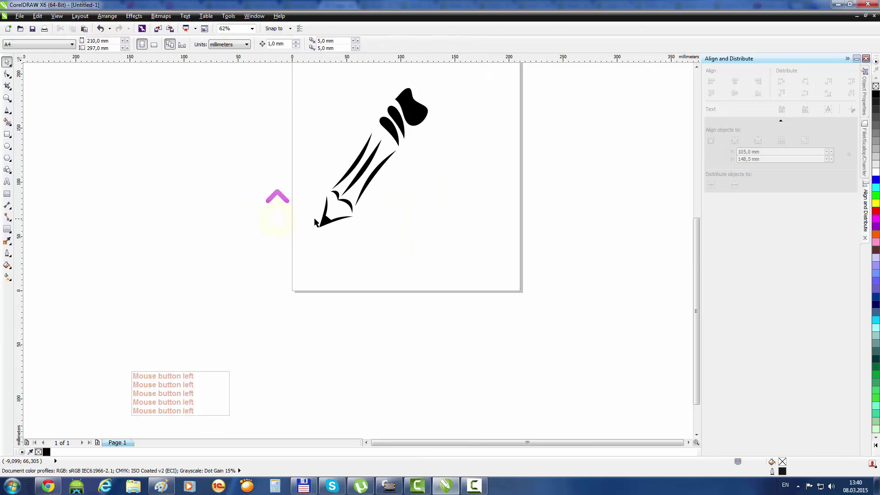
click(395, 245)
click(414, 242)
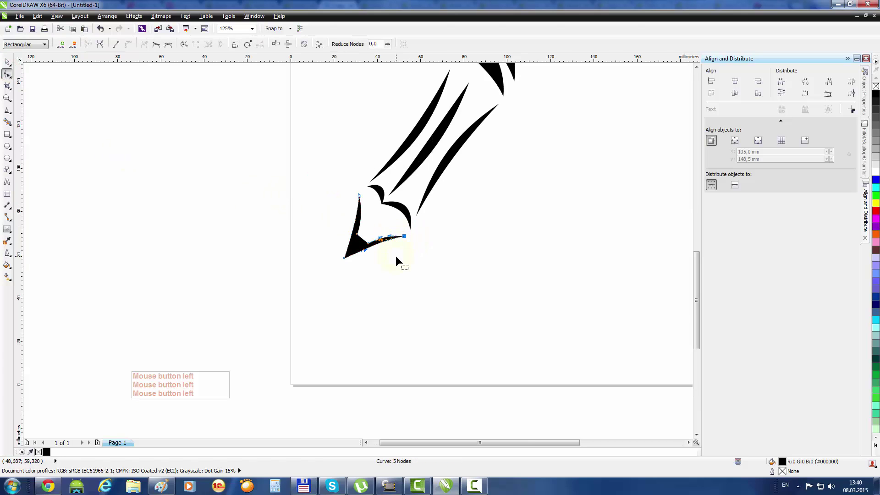
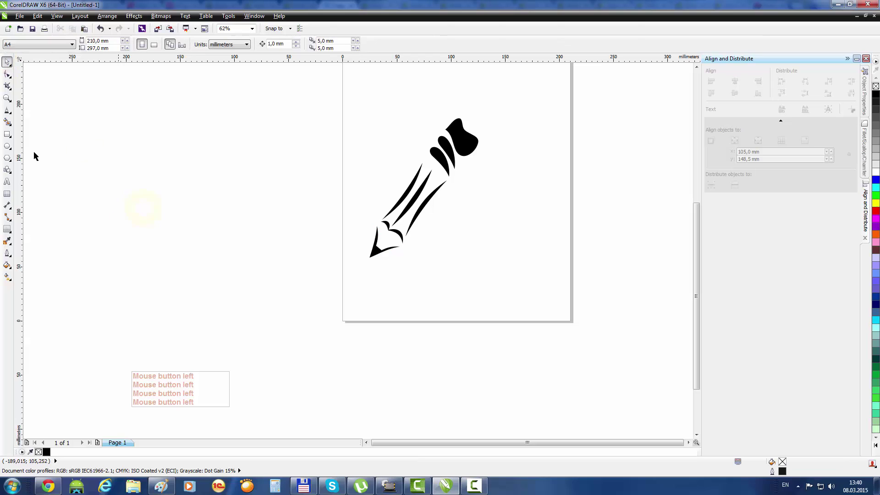
- Select all nine pencil pieces together, then deselect the drawing
click(40, 153)
click(31, 145)
click(319, 129)
click(481, 249)
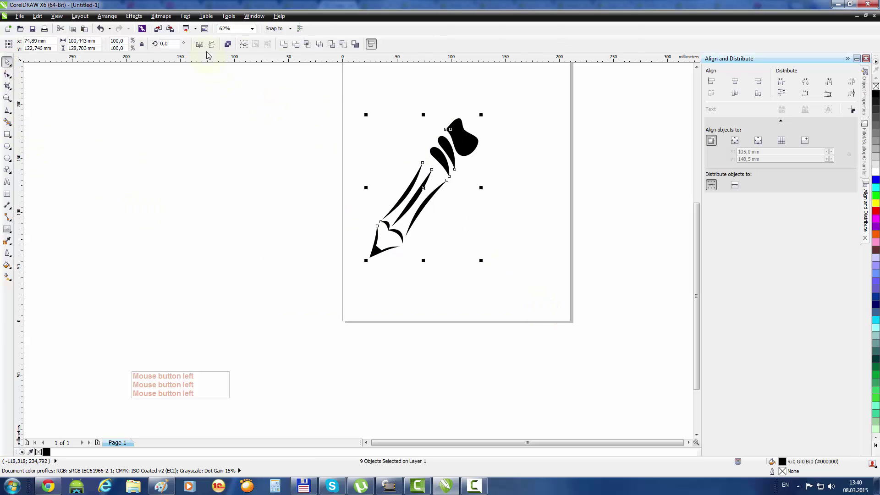
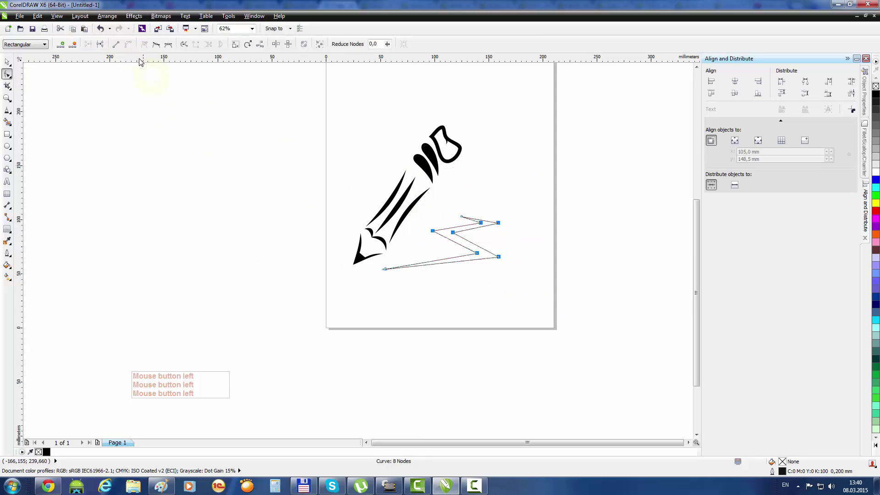
- Convert the zigzag to curves and smooth the scribble's lower curve and right bend, undoing stray edits
click(158, 45)
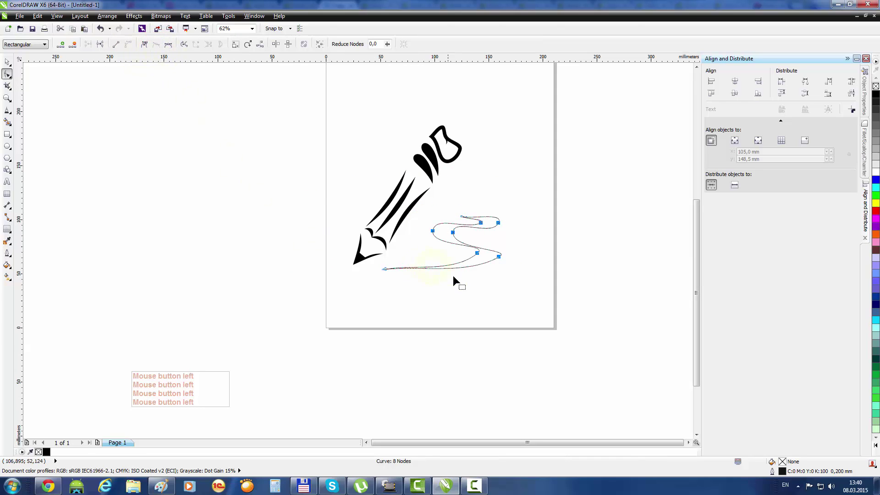
click(509, 280)
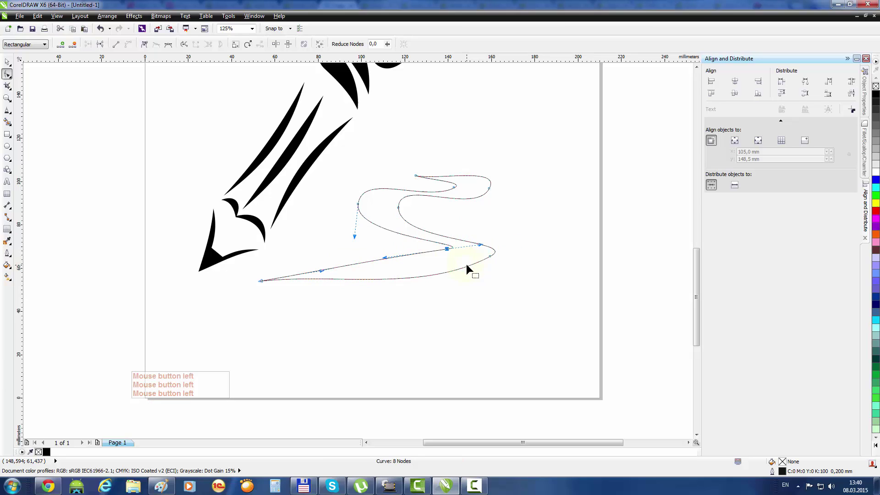
key(ctrl+z)
click(409, 286)
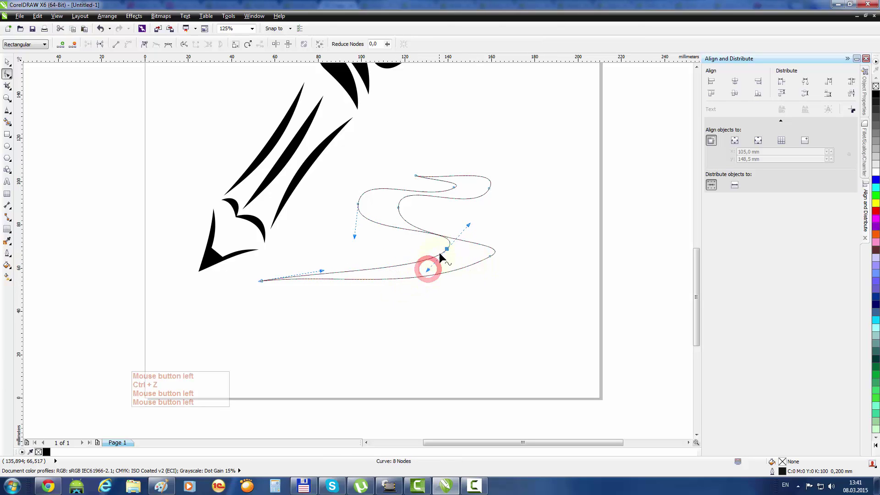
key(ctrl+z)
click(492, 263)
key(ctrl+z)
click(444, 310)
click(494, 261)
key(ctrl+z)
click(493, 261)
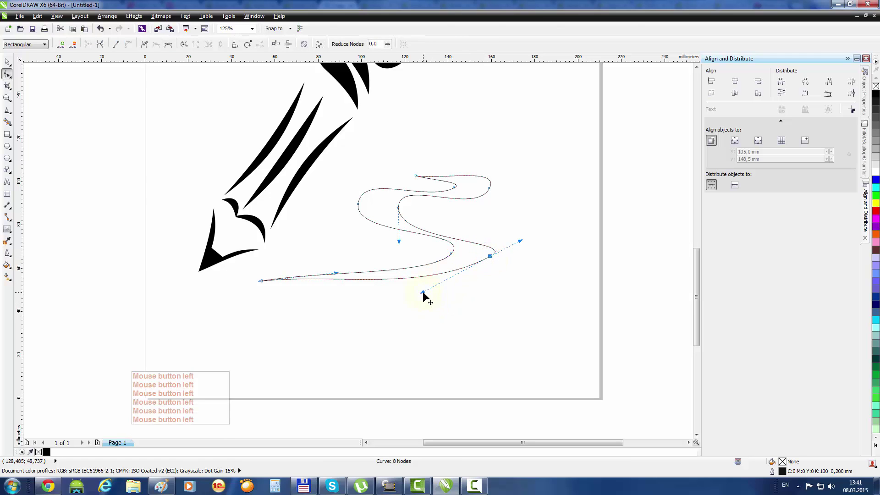
click(498, 261)
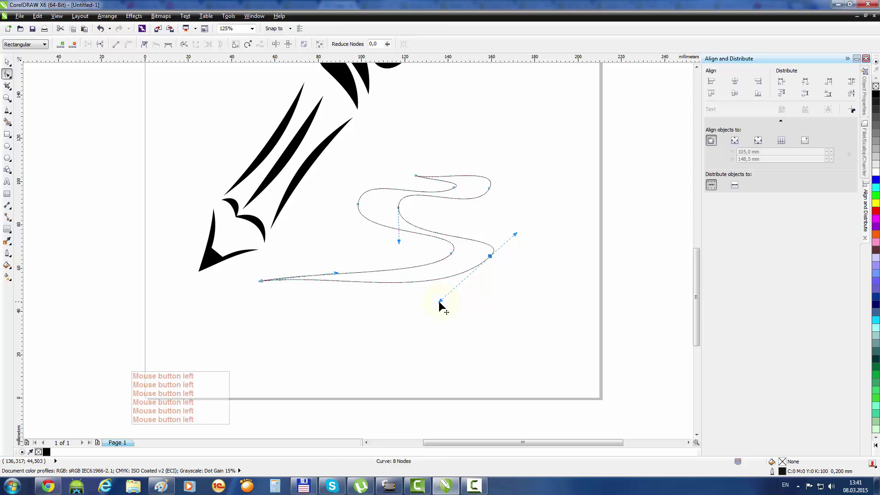
click(452, 301)
- Reshape and smooth the middle loop of the S-shaped scribble with its nodes and handles
click(340, 279)
click(338, 292)
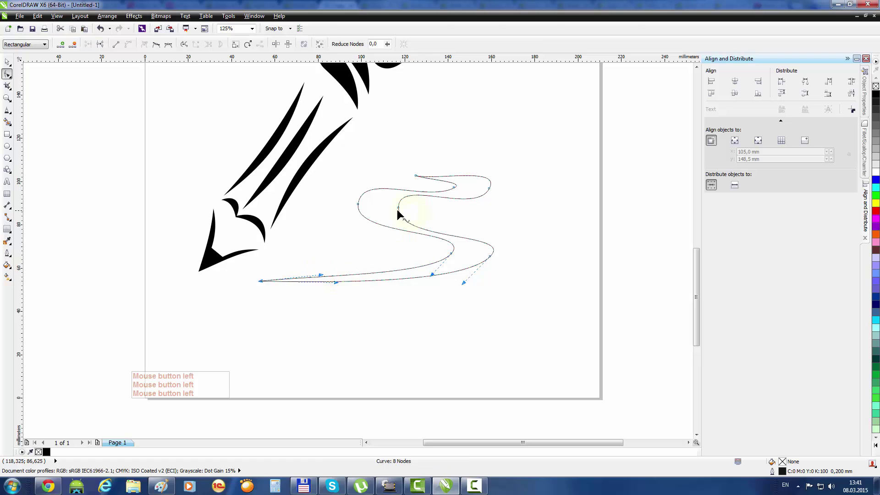
double_click(360, 207)
click(361, 241)
click(400, 214)
click(439, 238)
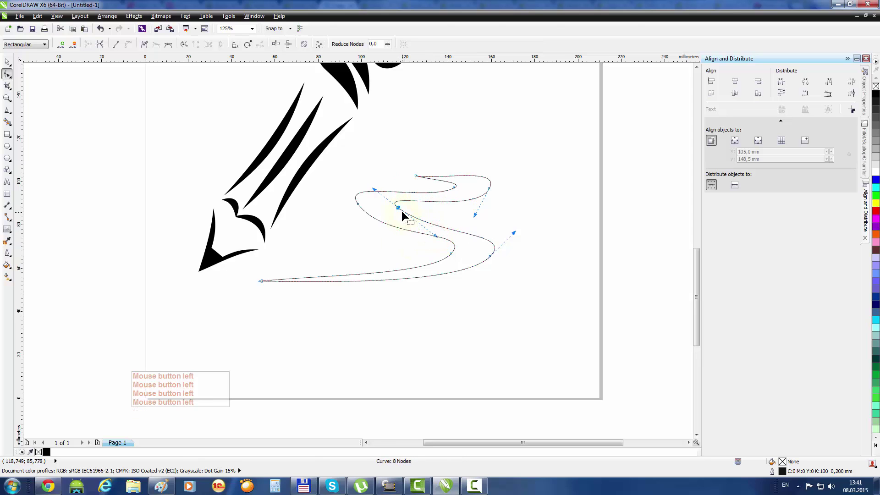
click(395, 211)
click(361, 209)
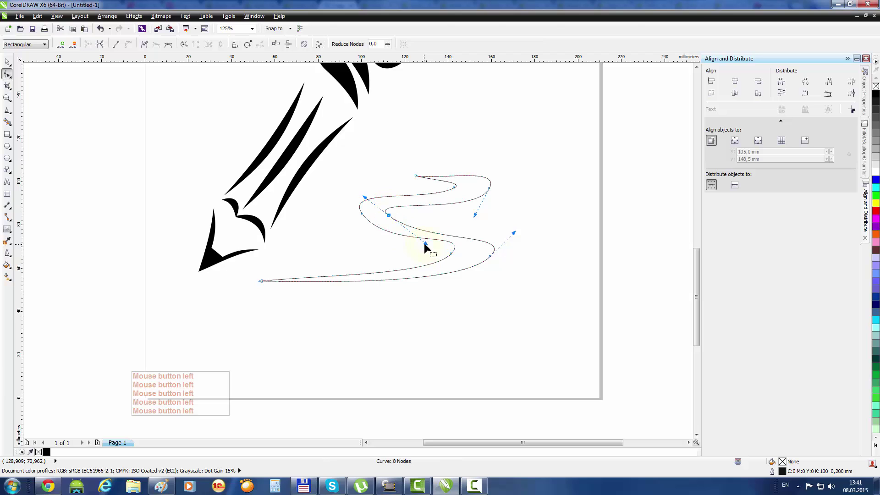
- Reshape the scribble's left bend and flatten its upper curve into a smooth S
double_click(428, 249)
click(431, 243)
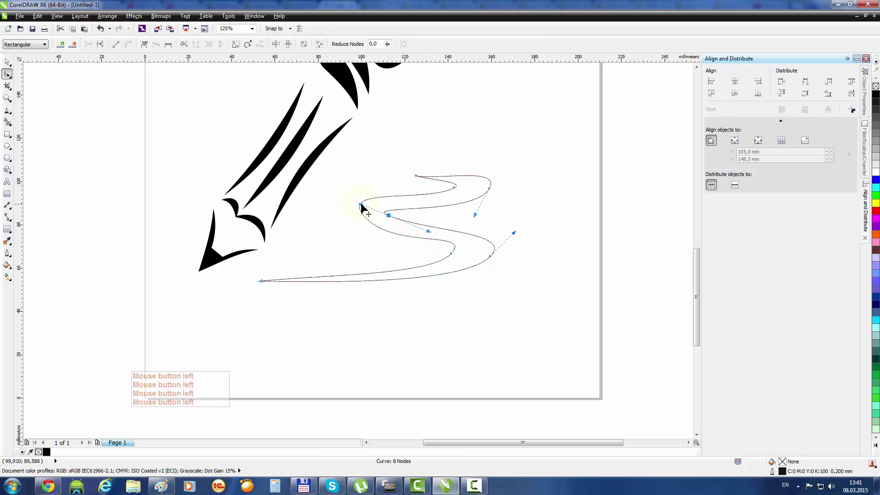
click(477, 221)
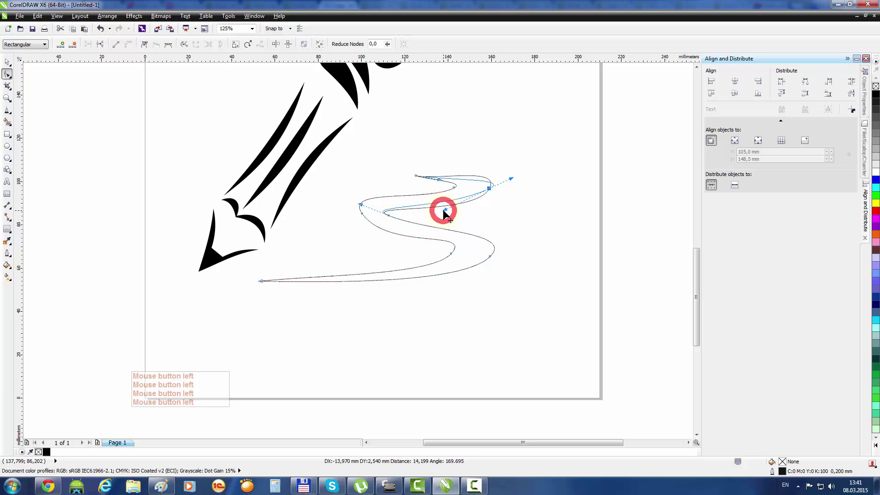
click(448, 211)
click(367, 210)
click(365, 218)
click(398, 255)
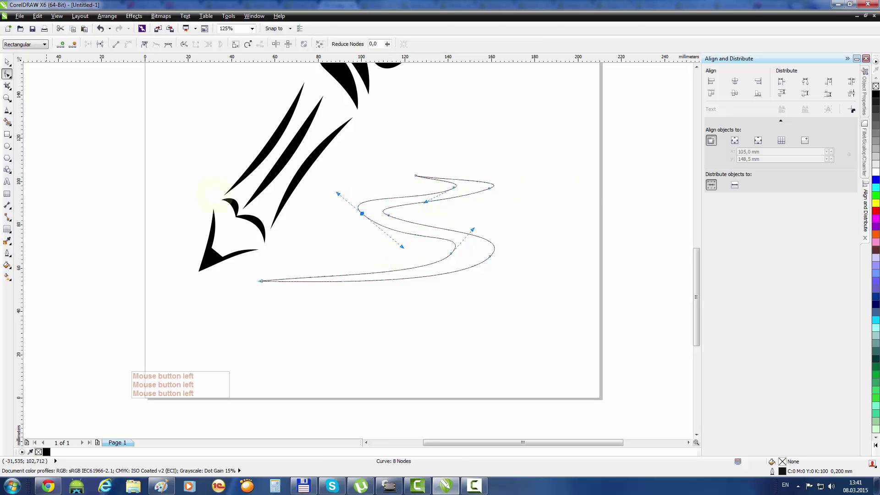
- Select the finished S-shaped curve as a whole object
click(19, 71)
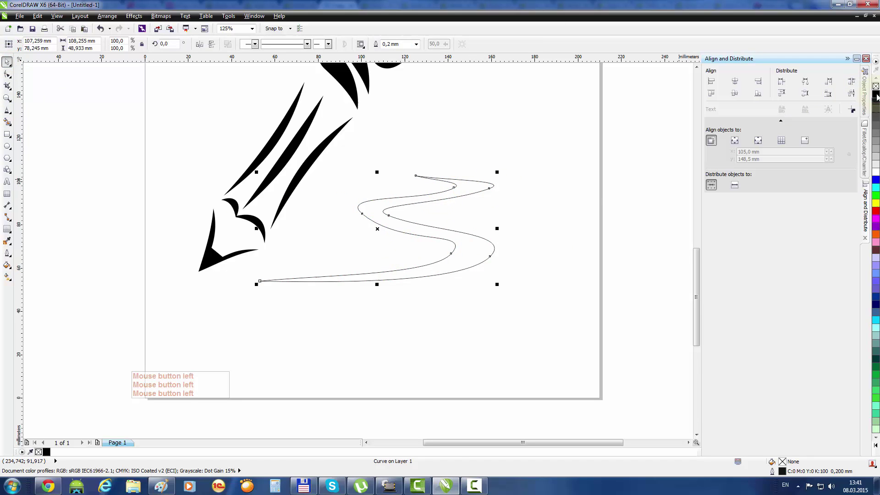
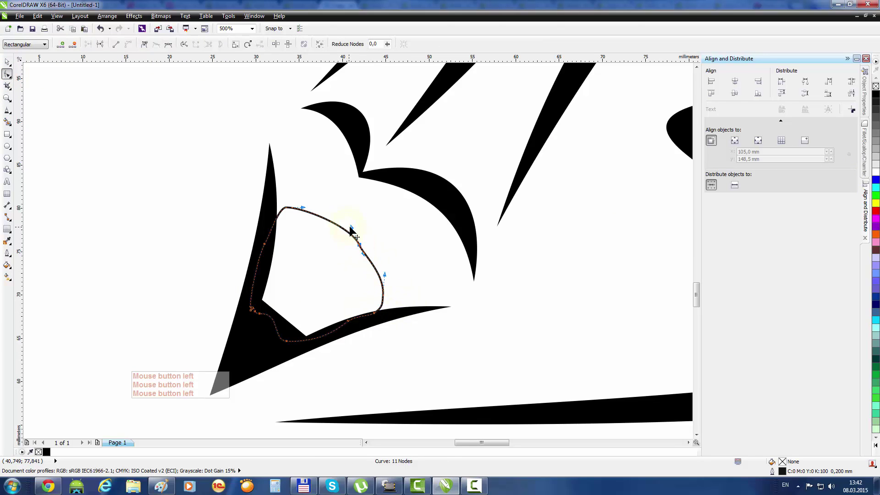
- Refine the nodes of the closed shape inside the pencil tip
click(357, 211)
click(362, 279)
click(362, 257)
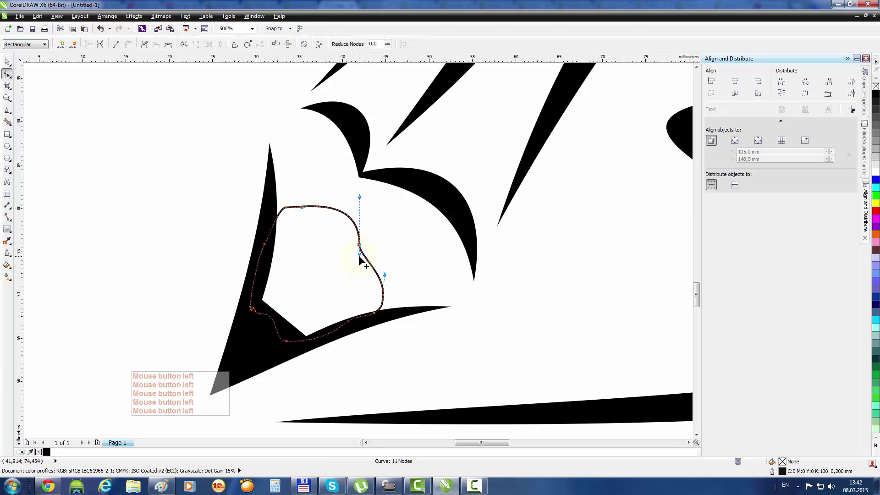
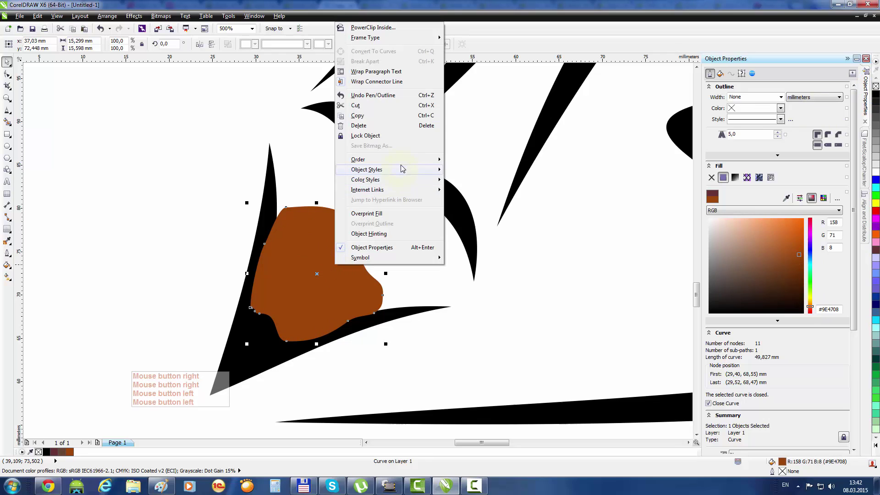
- Fill the tip shape brown, remove its outline and zoom out to the whole drawing
click(404, 159)
click(501, 99)
click(7, 65)
right_click(7, 64)
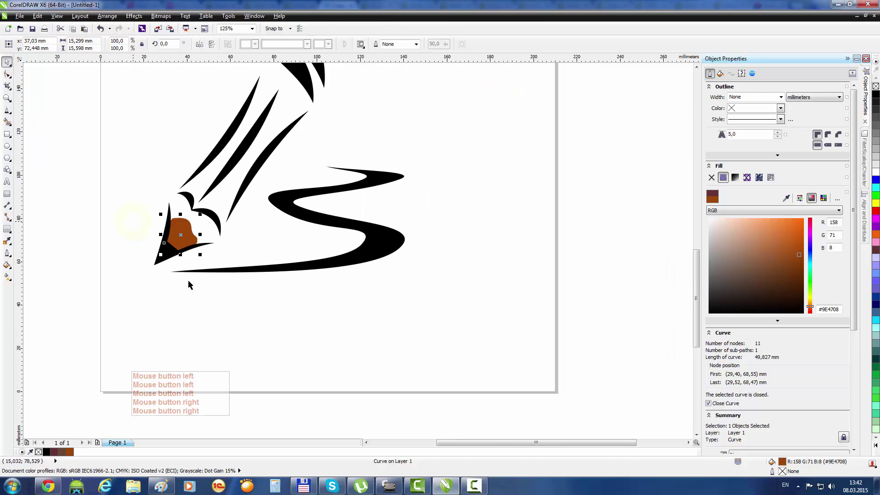
- Draw a closed highlight shape across the pencil body, fill it yellow with no outline
click(275, 196)
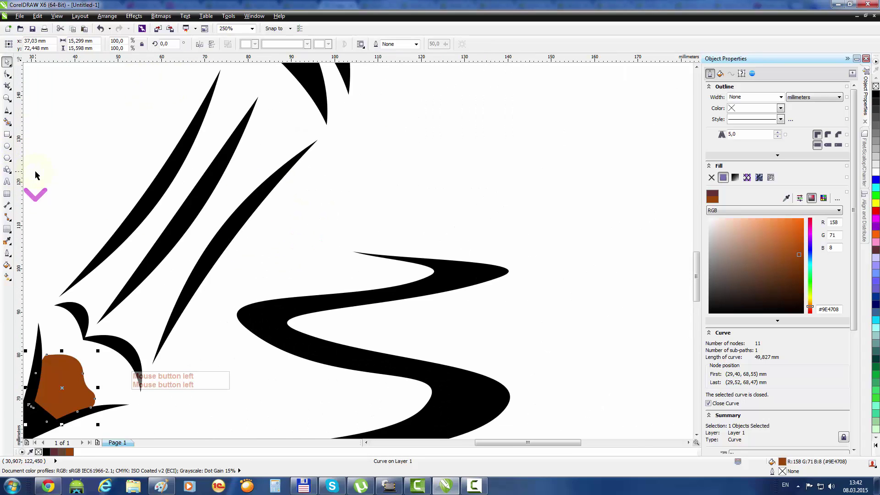
click(7, 111)
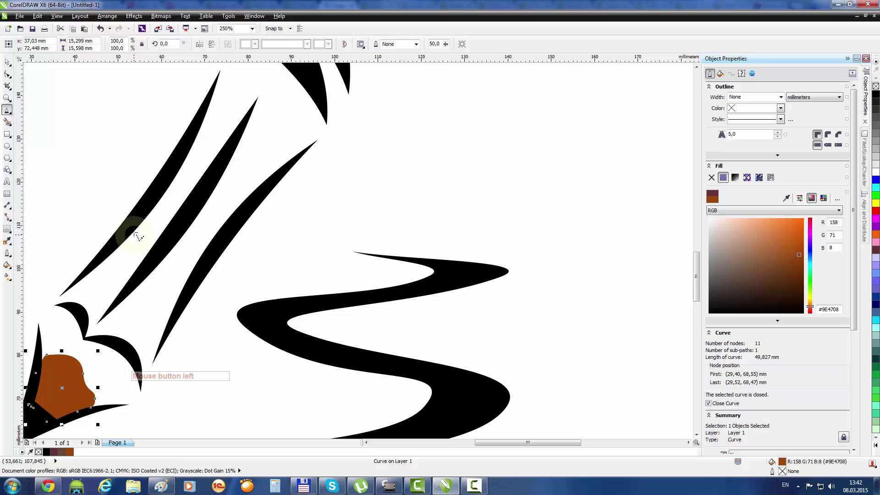
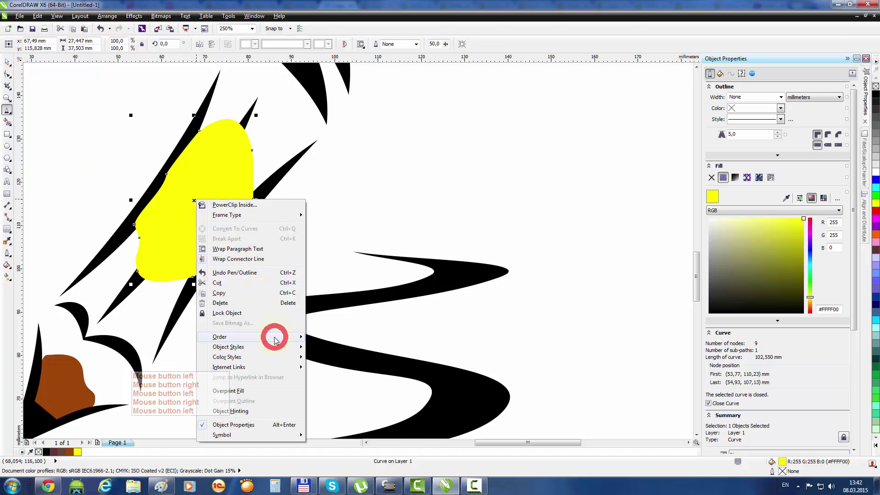
click(366, 372)
right_click(366, 371)
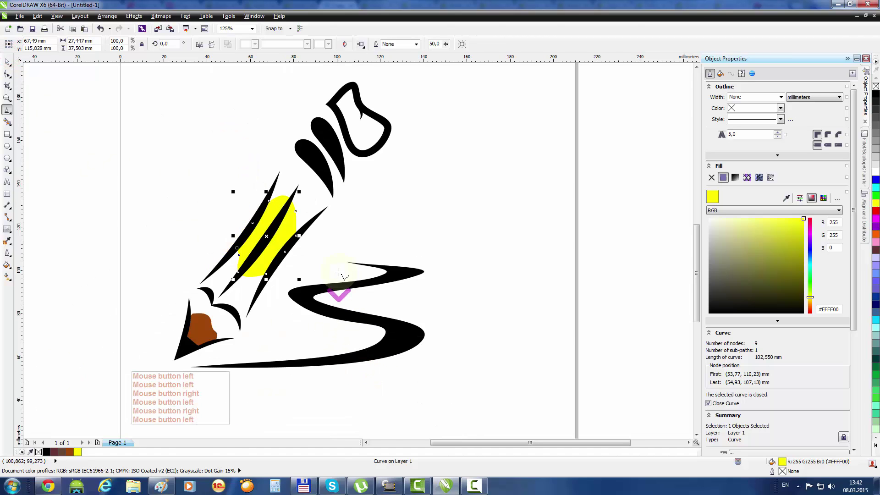
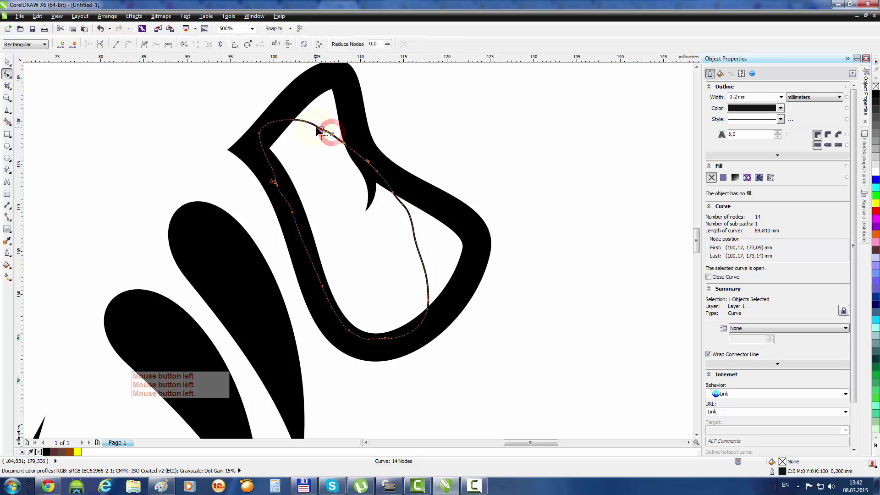
- Delete the surplus nodes from the eraser curve inside the top outline
click(328, 145)
click(330, 145)
key(Delete)
click(323, 131)
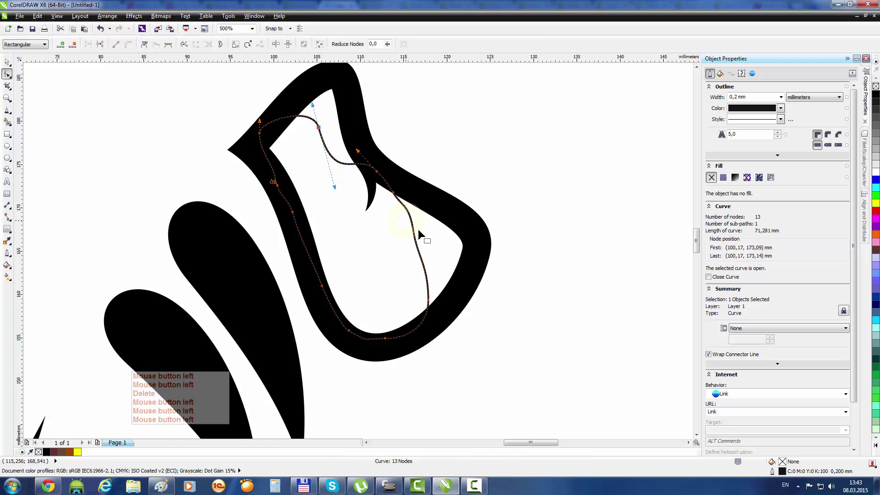
key(Delete)
click(427, 250)
key(Delete)
- Reshape the right side of the eraser curve and fill the closed shape pink
click(414, 235)
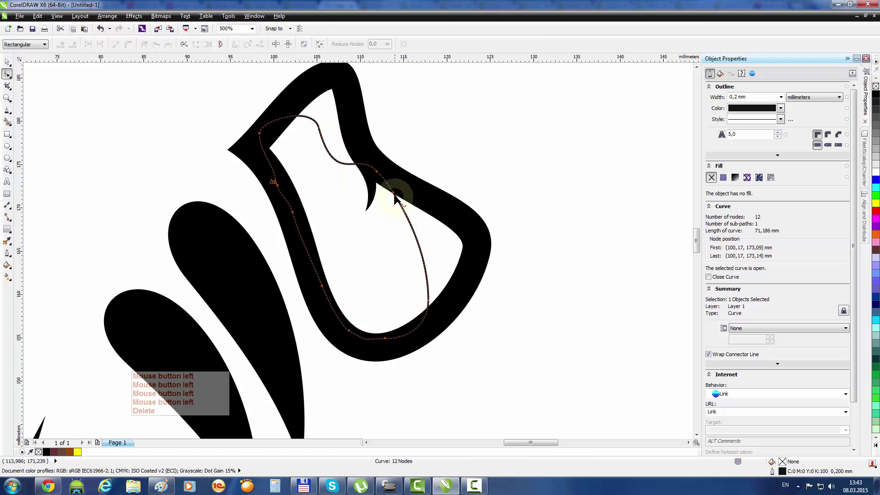
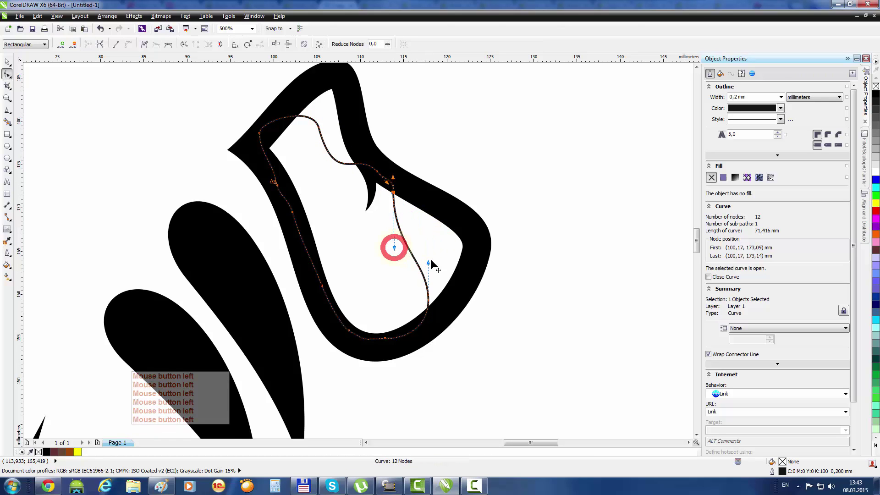
click(428, 266)
click(447, 239)
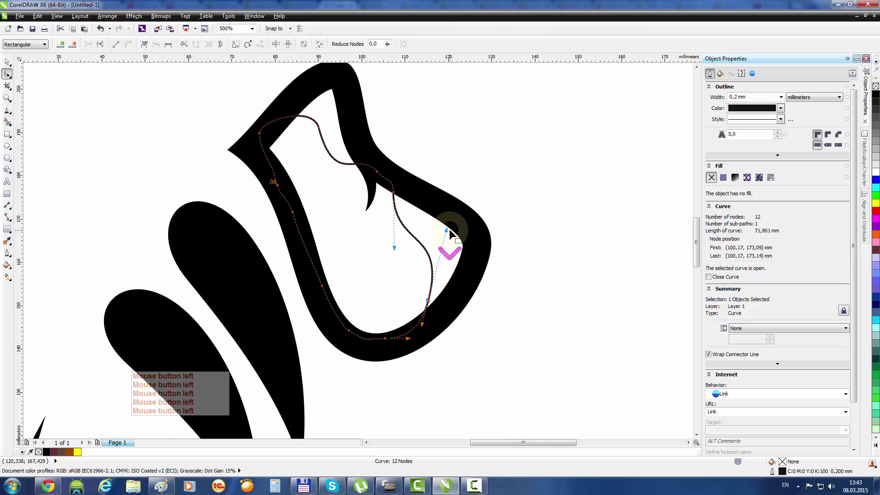
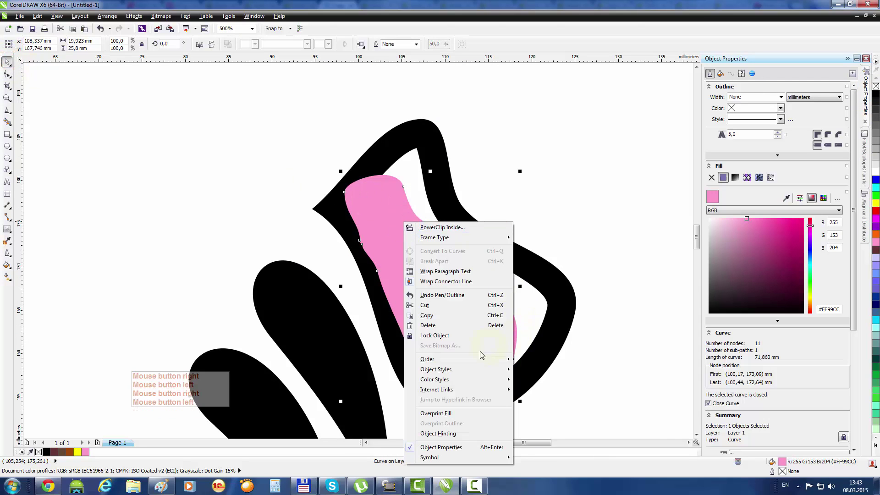
right_click(482, 360)
- Send the pink eraser shape to the back of the layer behind its black outline
click(552, 394)
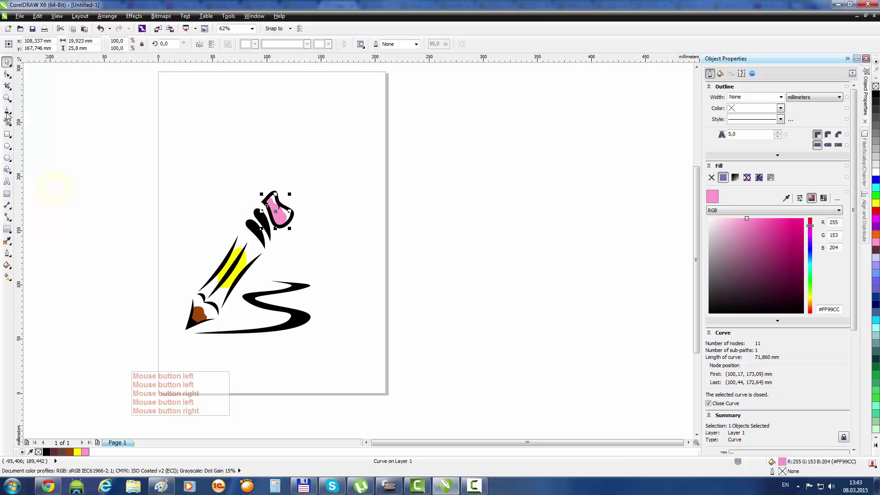
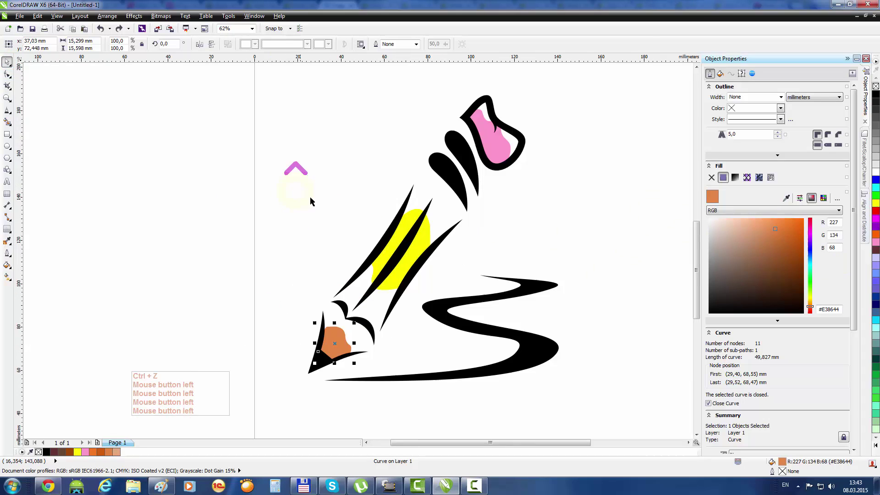
key(ctrl+z)
click(527, 251)
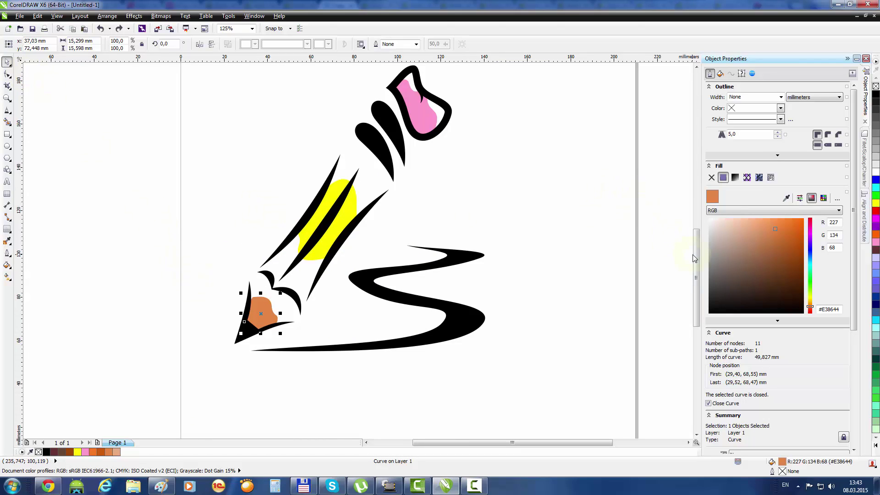
- Recolour the pencil tip fill orange and deselect to view the whole illustration
click(698, 253)
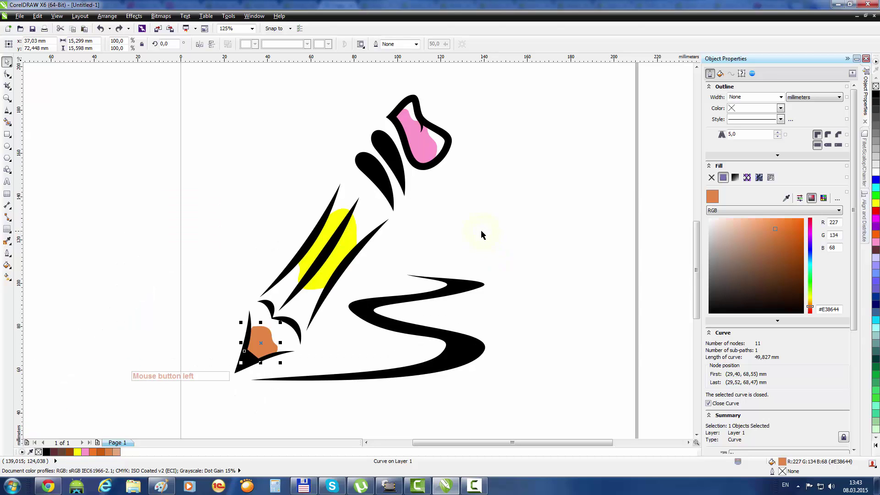
click(483, 234)
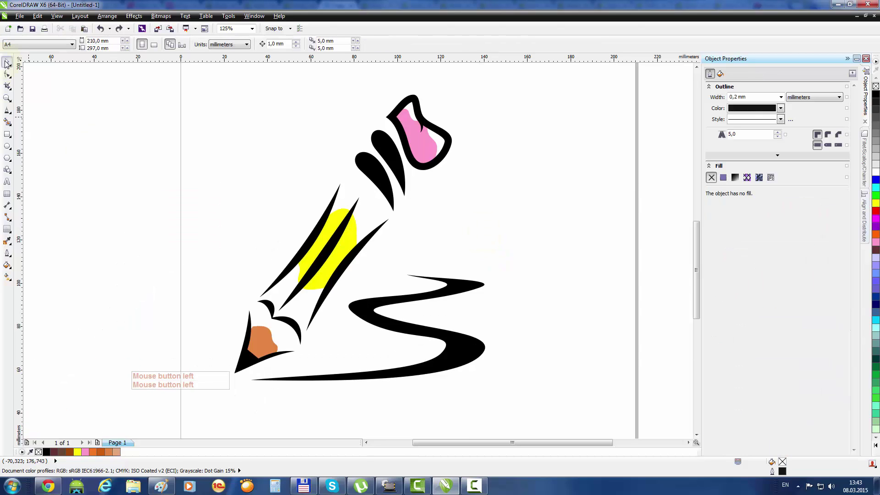
click(66, 106)
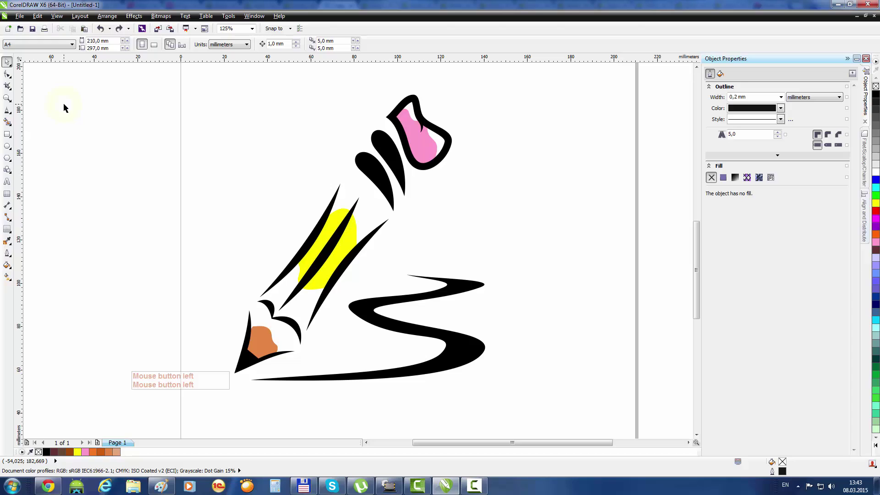